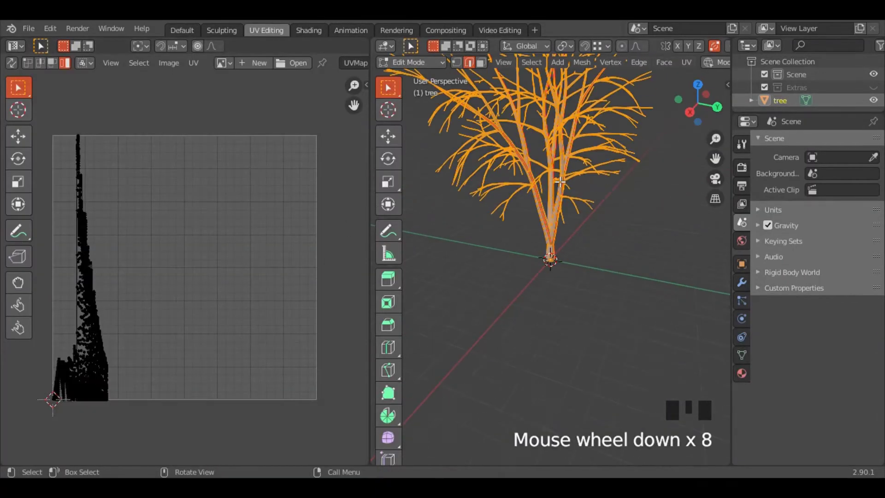
Zoom in on the tree's bark material in the Shading workspace
{"action": "scroll", "scroll_direction": "up", "scroll_amount": 3}
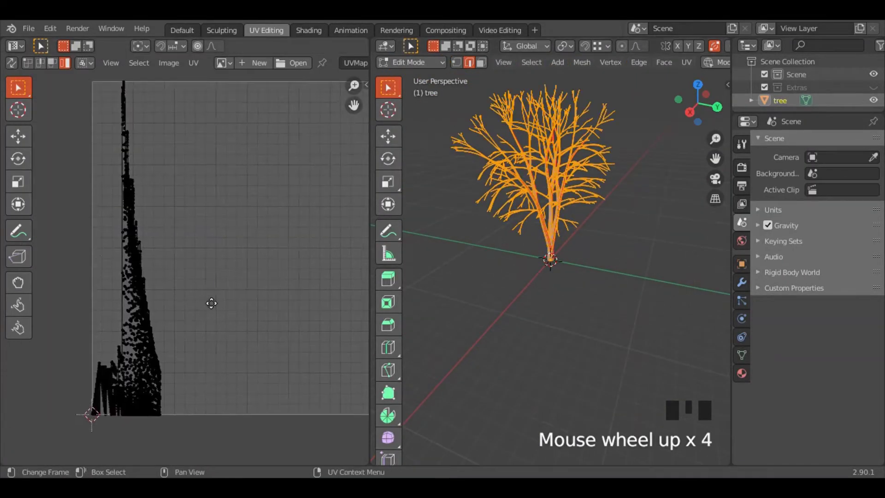
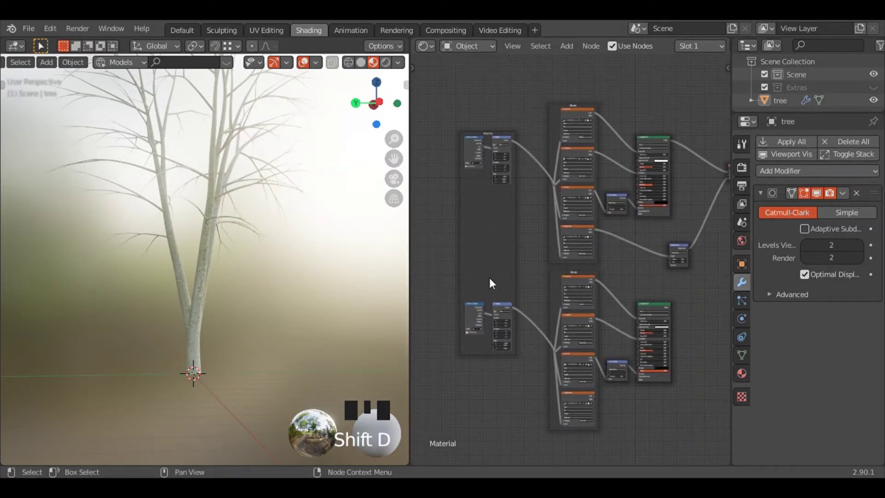
Delete three unneeded nodes from the bark material network
{"action": "left_click", "coordinate": [486, 279]}
{"action": "key", "text": "Delete"}
{"action": "left_click", "coordinate": [555, 115]}
{"action": "key", "text": "Delete"}
{"action": "left_click", "coordinate": [555, 278]}
{"action": "key", "text": "Delete"}
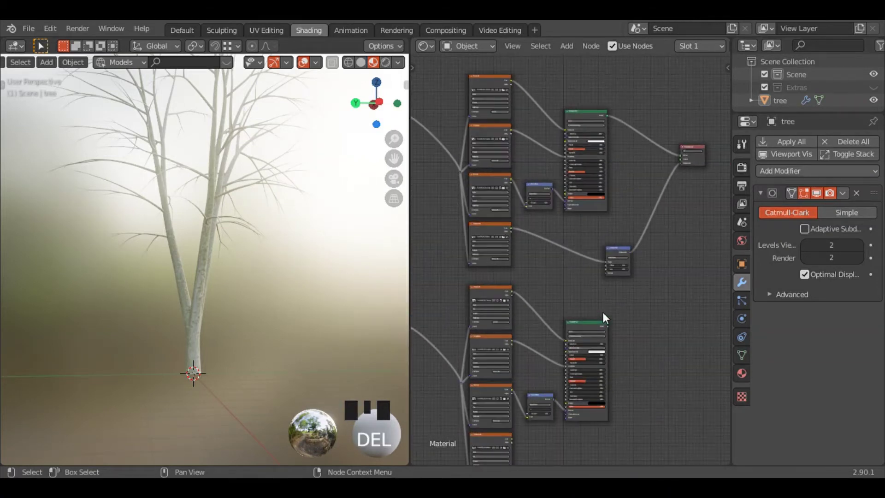
Place a Mix Shader between the Principled BSDF and Material Output and wire it in
{"action": "left_click_drag", "start_coordinate": [595, 327], "coordinate": [650, 199]}
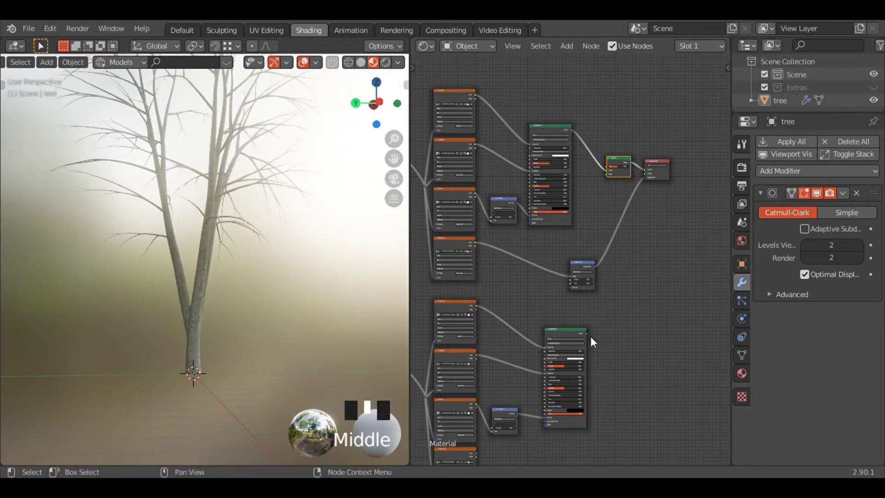
{"action": "left_click_drag", "start_coordinate": [604, 311], "coordinate": [609, 179]}
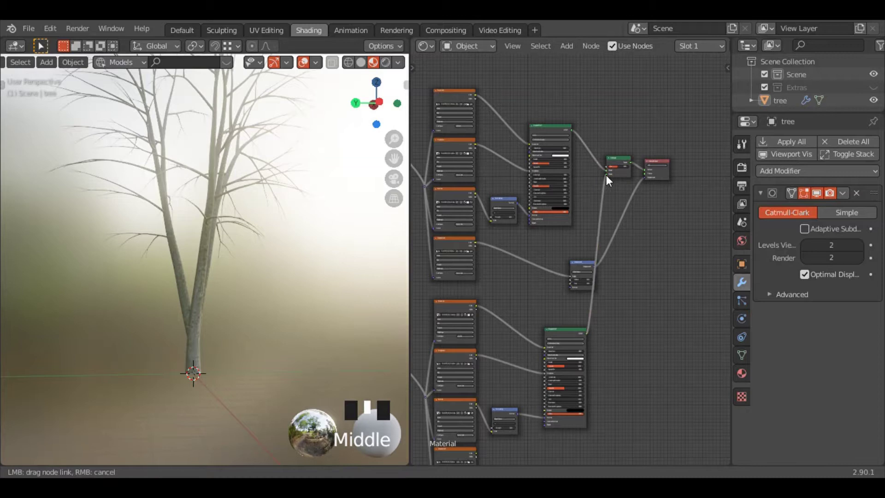
{"action": "left_click", "coordinate": [612, 182]}
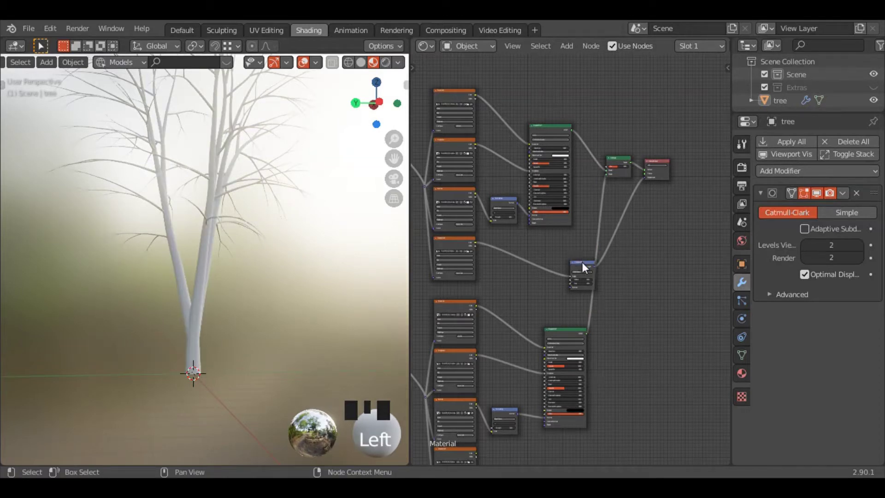
{"action": "left_click_drag", "start_coordinate": [585, 270], "coordinate": [540, 348]}
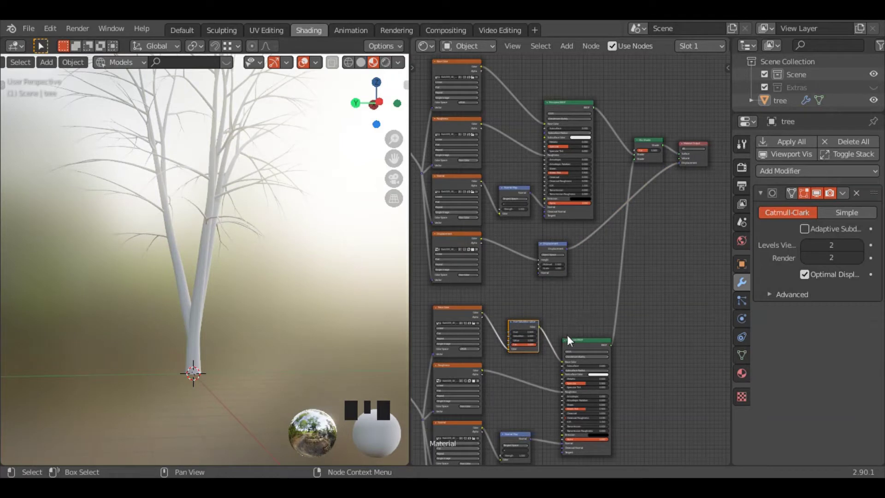
Drop a Hue Saturation Value node on the Base Color link and desaturate the bark to pale white
{"action": "key", "text": "shift+d"}
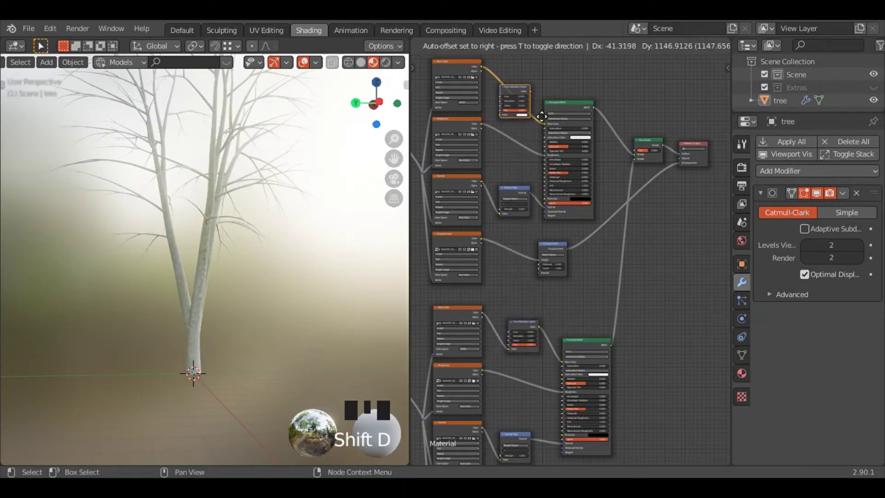
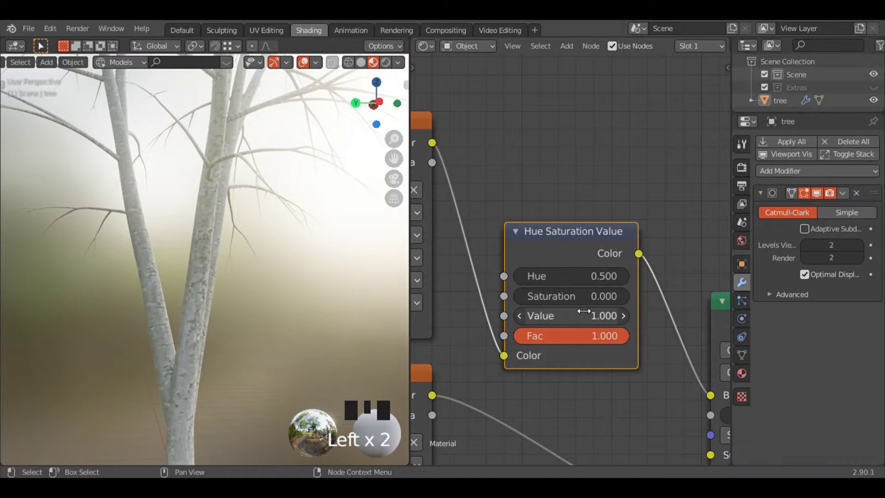
{"action": "left_click_drag", "start_coordinate": [586, 368], "coordinate": [580, 325]}
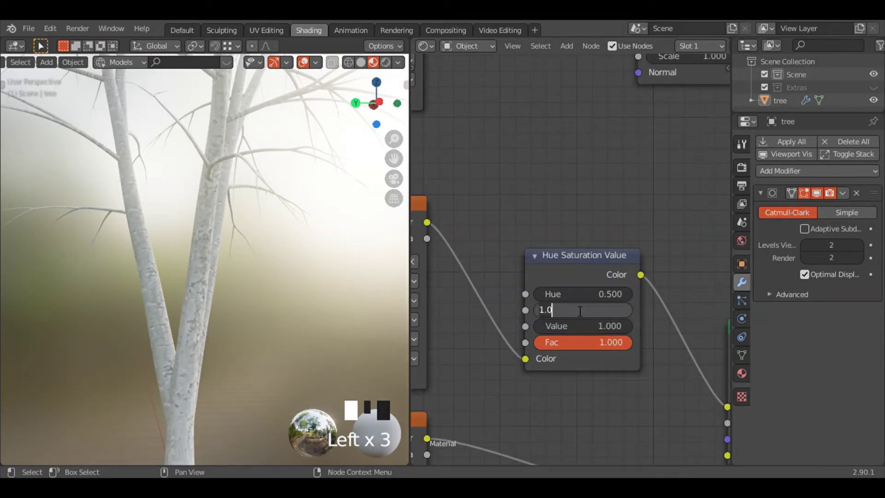
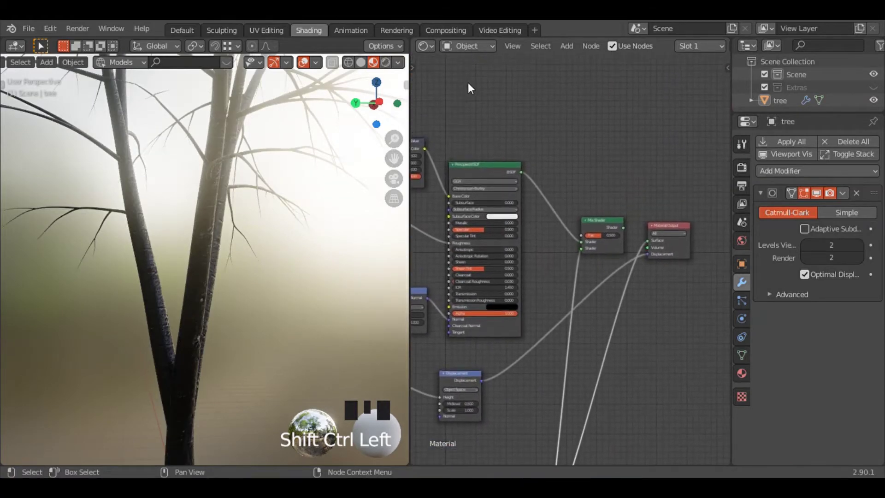
Feed the Noise Texture colour into the ColorRamp and move the noise node beside it
{"action": "left_click", "coordinate": [614, 227]}
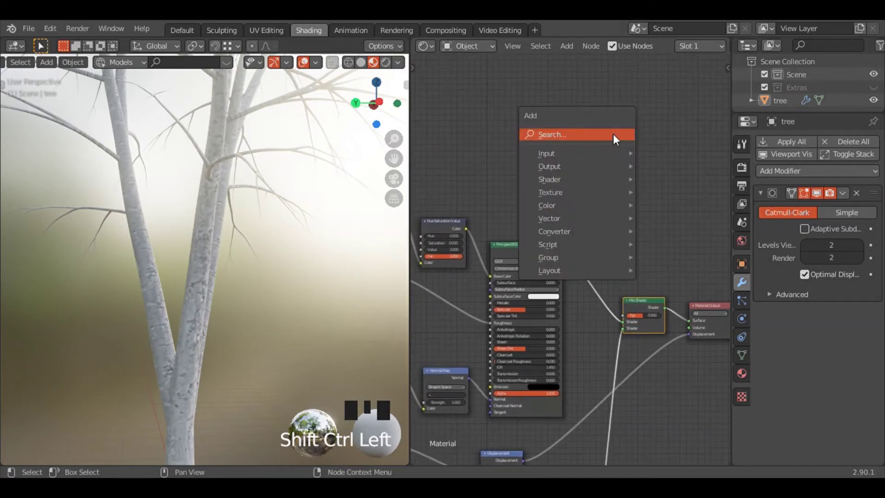
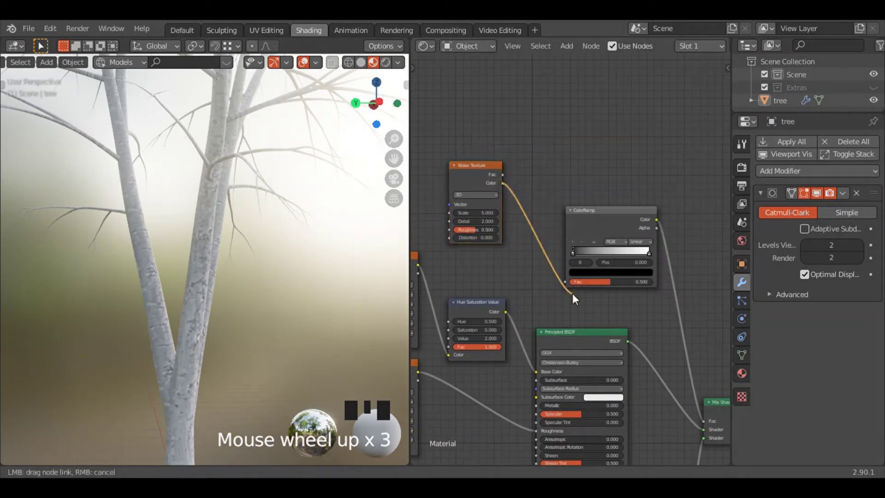
{"action": "left_click", "coordinate": [547, 251]}
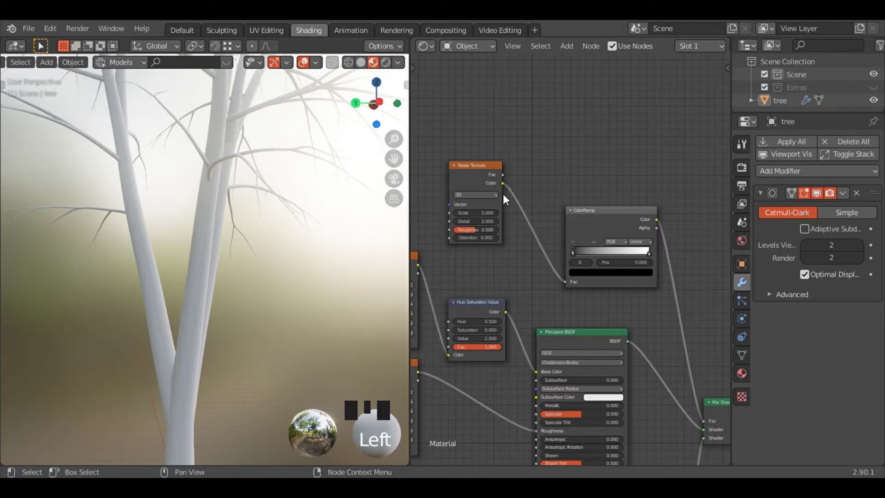
{"action": "left_click", "coordinate": [507, 200]}
{"action": "left_click_drag", "start_coordinate": [476, 173], "coordinate": [641, 213]}
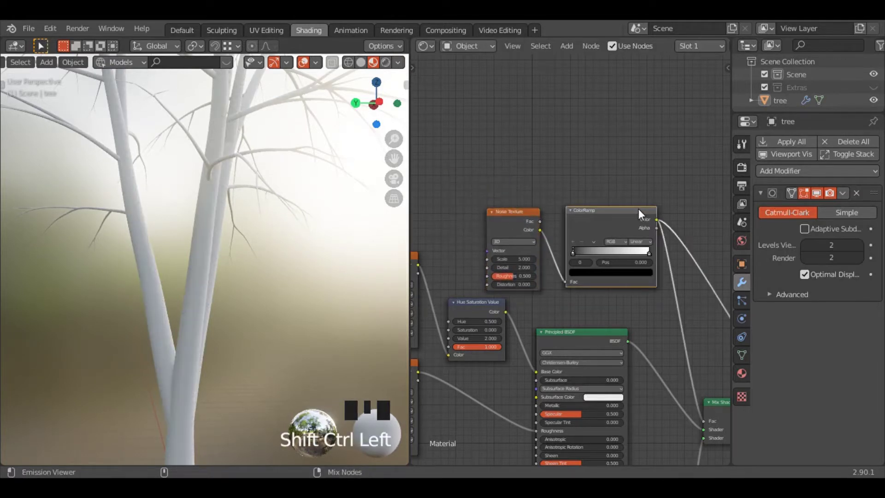
Wire the ramp's colour into the shader and the mapping vector into the Noise Texture
{"action": "left_click_drag", "start_coordinate": [588, 308], "coordinate": [644, 228]}
{"action": "left_click_drag", "start_coordinate": [645, 228], "coordinate": [662, 240]}
{"action": "left_click_drag", "start_coordinate": [662, 240], "coordinate": [701, 234]}
{"action": "left_click_drag", "start_coordinate": [702, 235], "coordinate": [649, 219]}
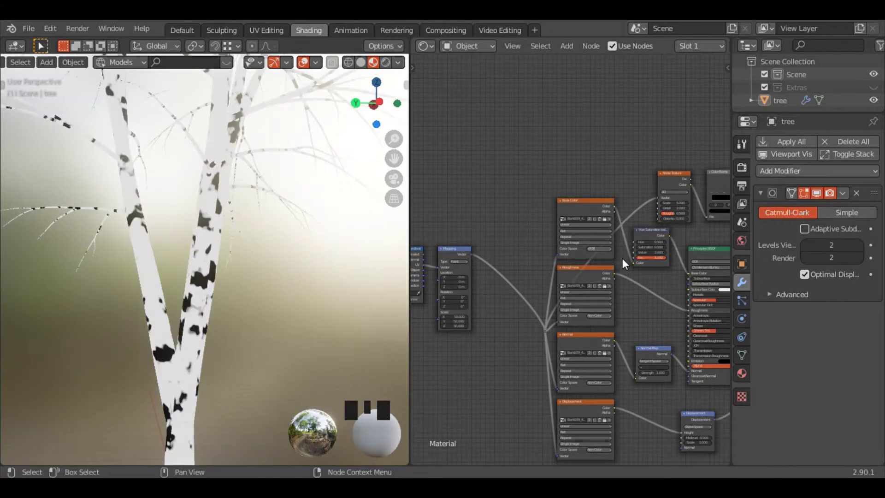
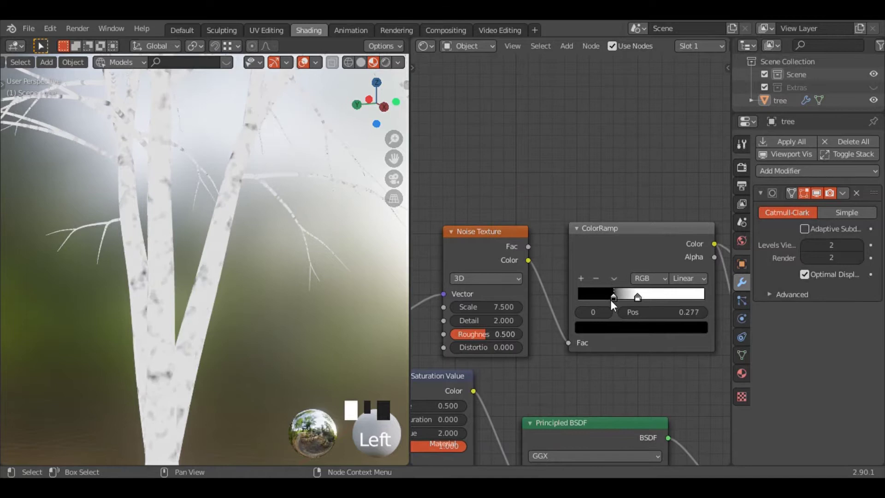
Slide the ColorRamp stops close together so the black bark patches become sharp and small
{"action": "left_click", "coordinate": [636, 302]}
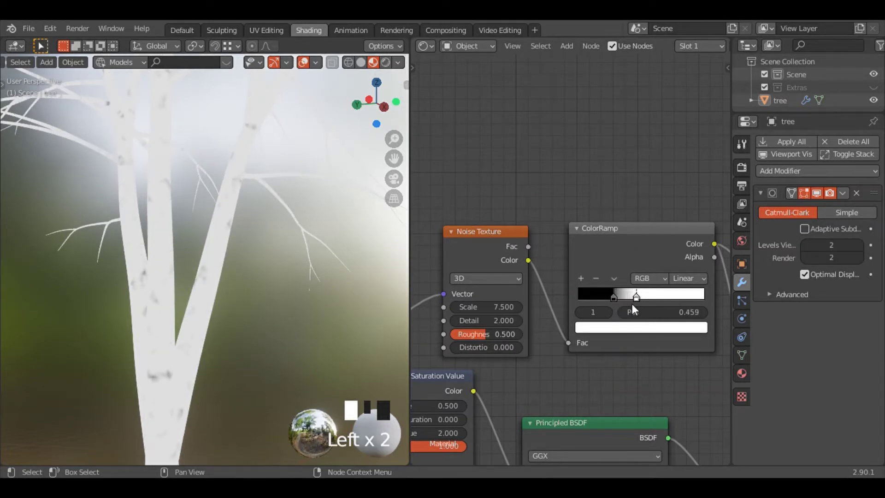
{"action": "left_click_drag", "start_coordinate": [638, 308], "coordinate": [337, 329]}
{"action": "scroll", "scroll_direction": "down", "scroll_amount": 3}
{"action": "left_click_drag", "start_coordinate": [624, 298], "coordinate": [186, 265]}
{"action": "left_click_drag", "start_coordinate": [186, 264], "coordinate": [565, 332]}
{"action": "scroll", "scroll_direction": "down", "scroll_amount": 3}
{"action": "left_click", "coordinate": [536, 324]}
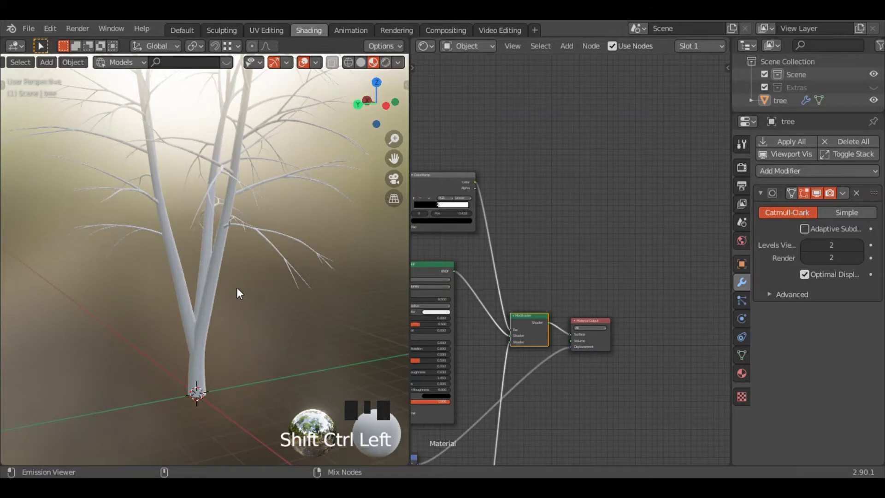
Orbit and zoom the viewport to frame the whole birch tree
{"action": "left_click_drag", "start_coordinate": [225, 296], "coordinate": [108, 323]}
{"action": "scroll", "scroll_direction": "up", "scroll_amount": 3}
{"action": "scroll", "scroll_direction": "up", "scroll_amount": 3}
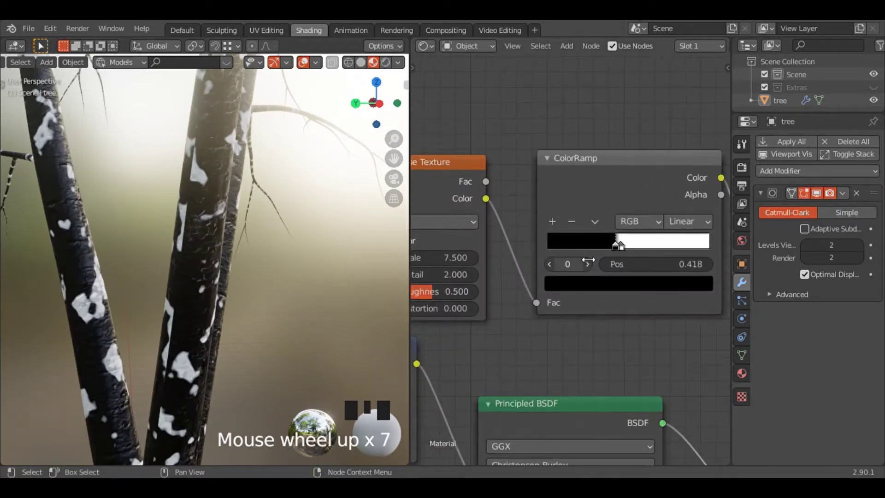
{"action": "scroll", "scroll_direction": "up", "scroll_amount": 3}
{"action": "scroll", "scroll_direction": "up", "scroll_amount": 3}
Reconnect the Principled BSDF into the Mix Shader and zoom out over the full node network
{"action": "left_click_drag", "start_coordinate": [613, 352], "coordinate": [630, 332]}
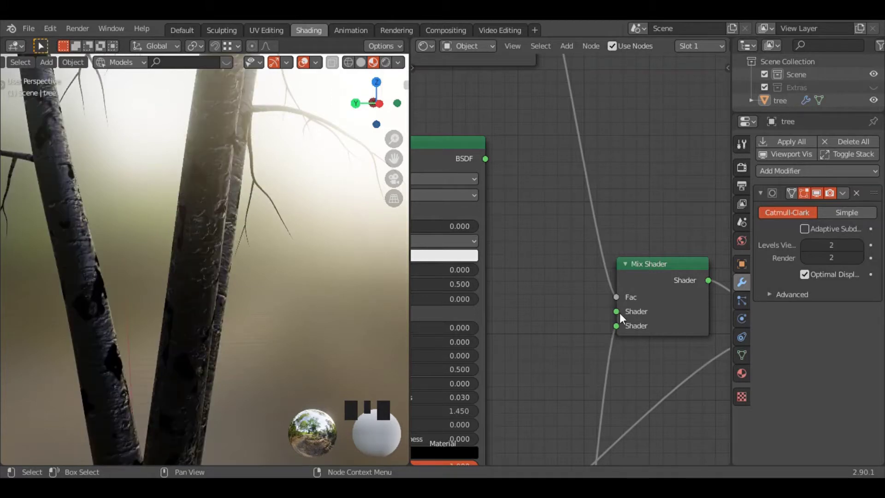
{"action": "left_click", "coordinate": [620, 313]}
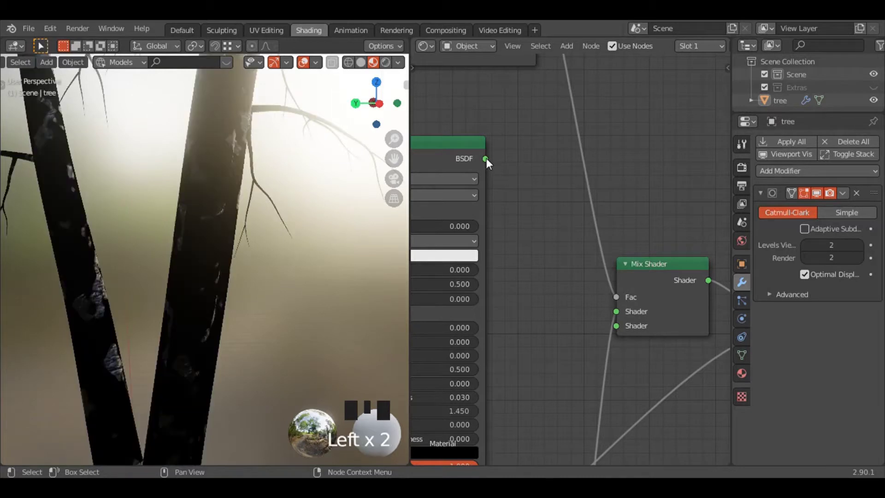
{"action": "left_click_drag", "start_coordinate": [488, 162], "coordinate": [620, 332]}
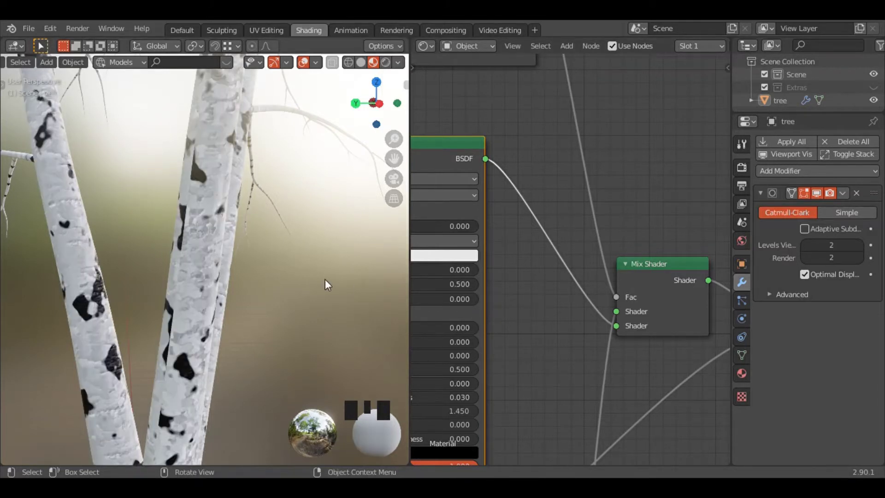
{"action": "scroll", "scroll_direction": "down", "scroll_amount": 3}
{"action": "scroll", "scroll_direction": "down", "scroll_amount": 3}
{"action": "left_click_drag", "start_coordinate": [286, 298], "coordinate": [592, 259]}
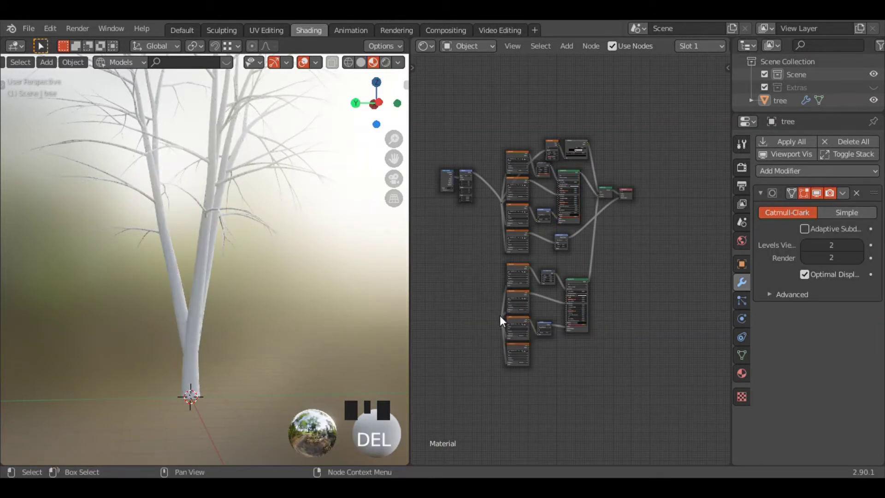
{"action": "key", "text": "Delete"}
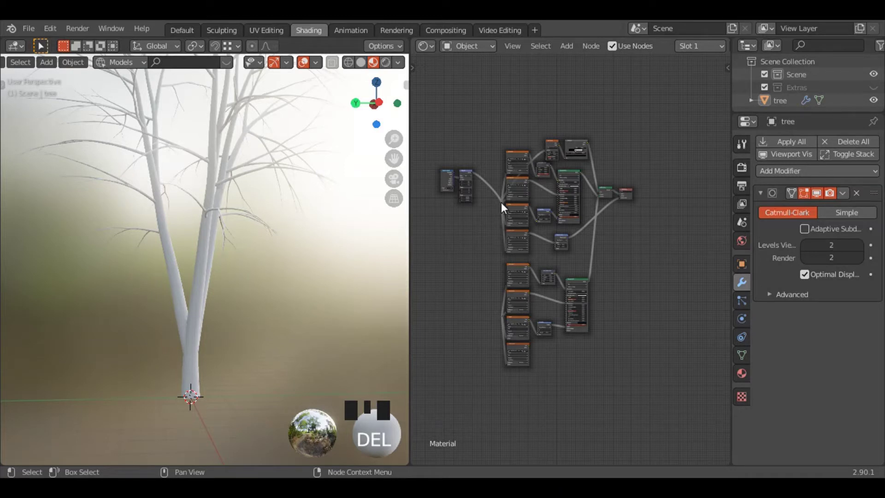
{"action": "left_click", "coordinate": [495, 216]}
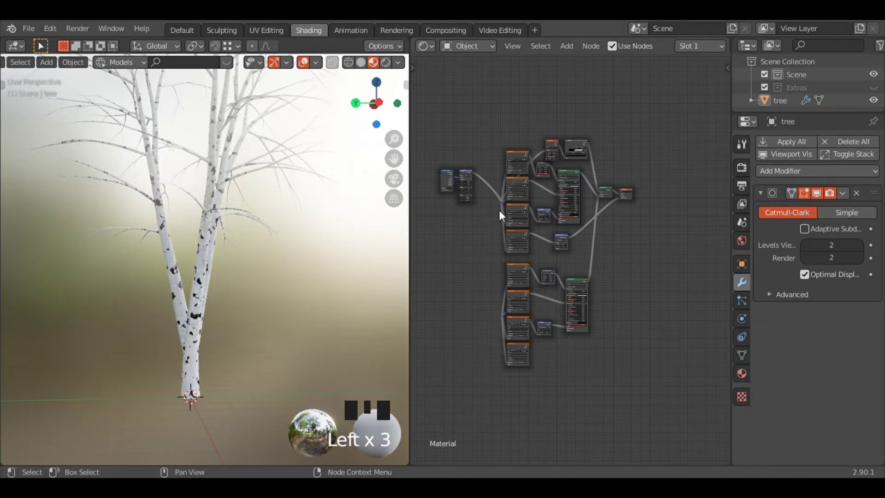
{"action": "key", "text": "ctrl+s"}
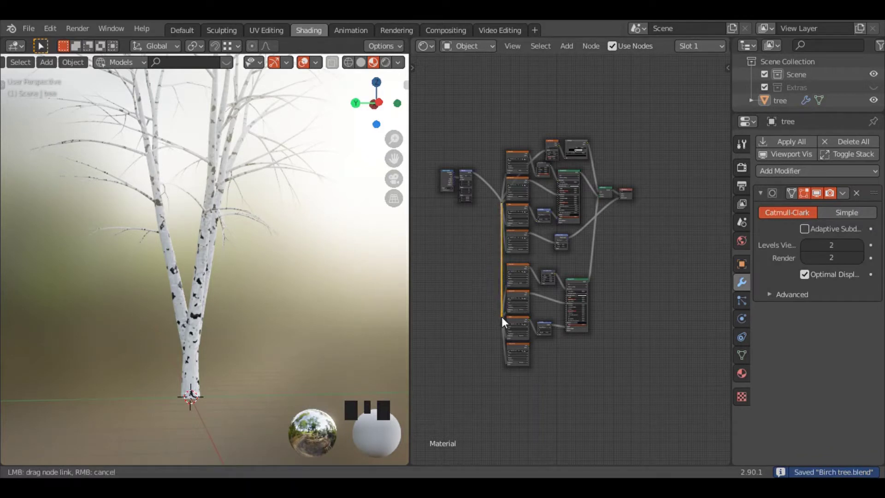
{"action": "left_click", "coordinate": [507, 323]}
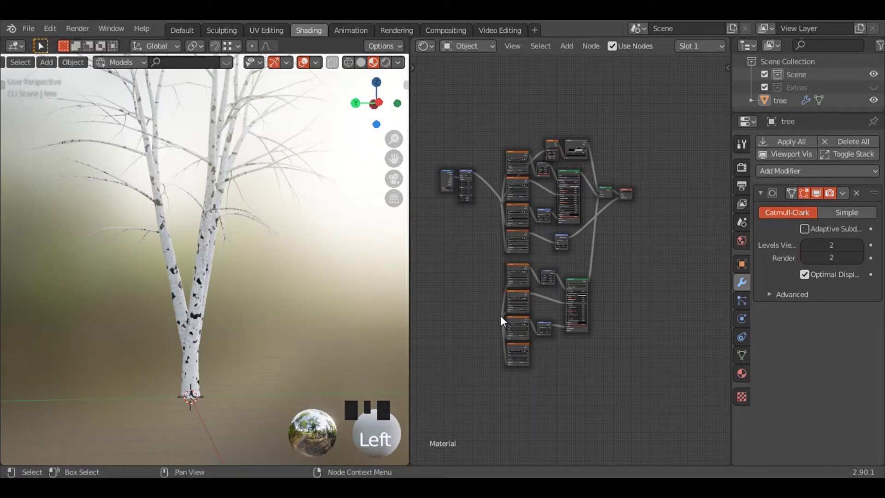
Move the shared Texture Coordinate and Mapping nodes between the groups and link Mapping into a lower Image Texture
{"action": "left_click_drag", "start_coordinate": [507, 320], "coordinate": [506, 205]}
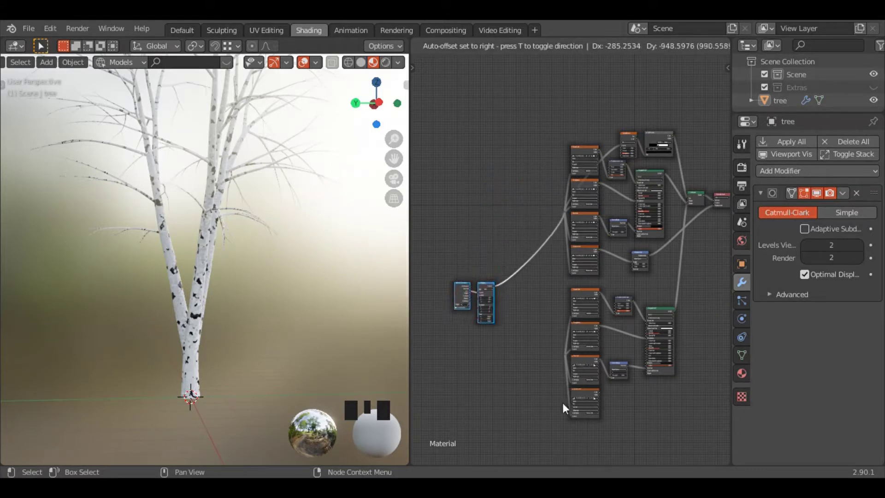
{"action": "left_click", "coordinate": [551, 234]}
{"action": "left_click_drag", "start_coordinate": [567, 217], "coordinate": [599, 358]}
{"action": "key", "text": "Delete"}
{"action": "left_click", "coordinate": [574, 320]}
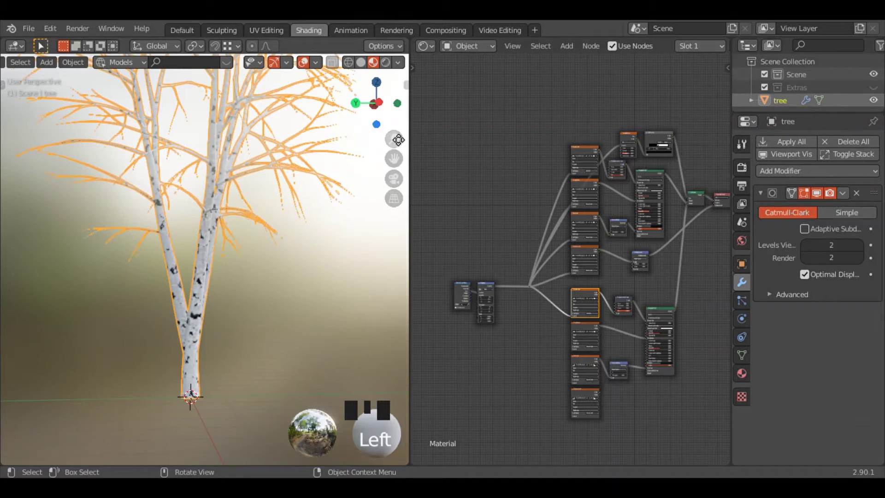
With the viewport in Solid shading, link the shared Mapping vector to the remaining lower Image Textures
{"action": "left_click", "coordinate": [364, 62]}
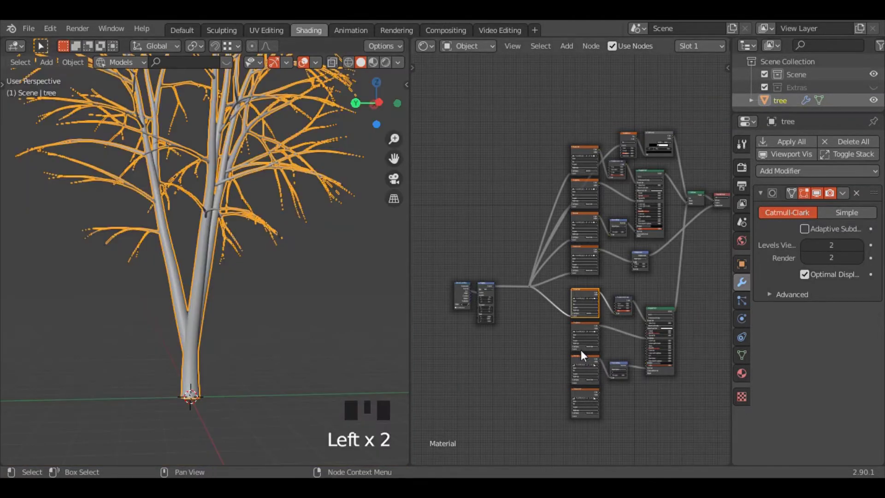
{"action": "left_click", "coordinate": [571, 349]}
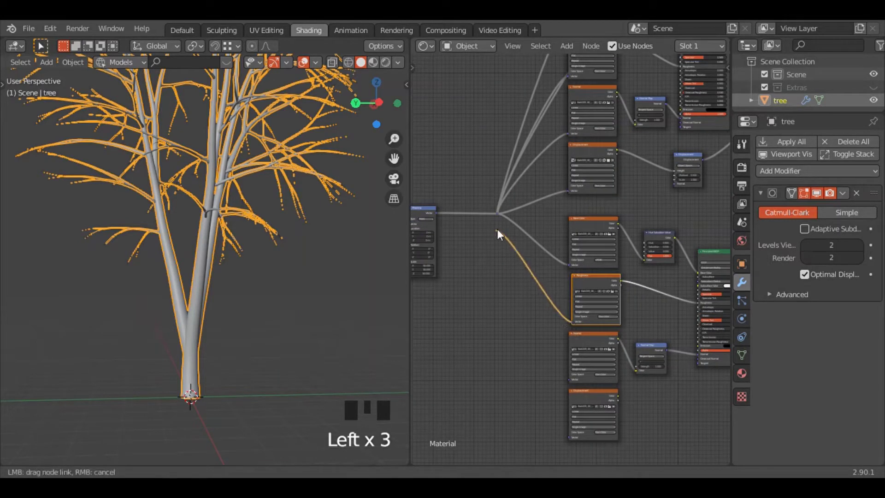
{"action": "left_click_drag", "start_coordinate": [498, 219], "coordinate": [555, 367]}
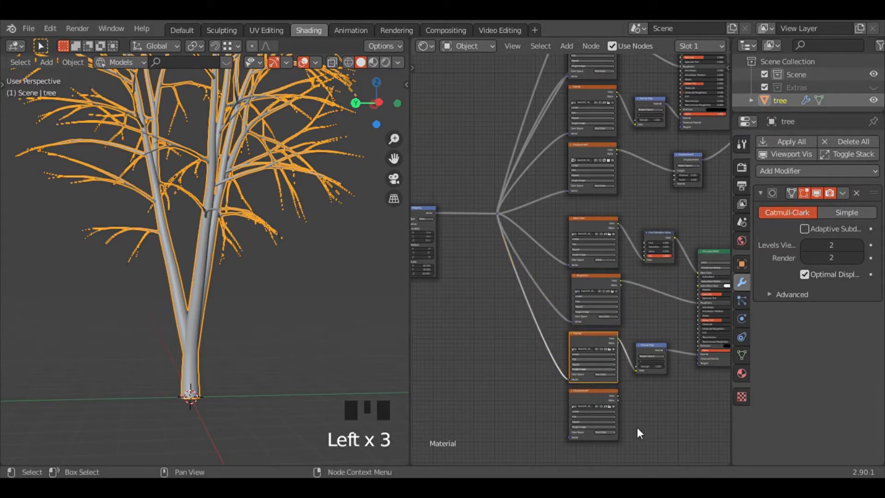
{"action": "left_click_drag", "start_coordinate": [585, 418], "coordinate": [512, 194]}
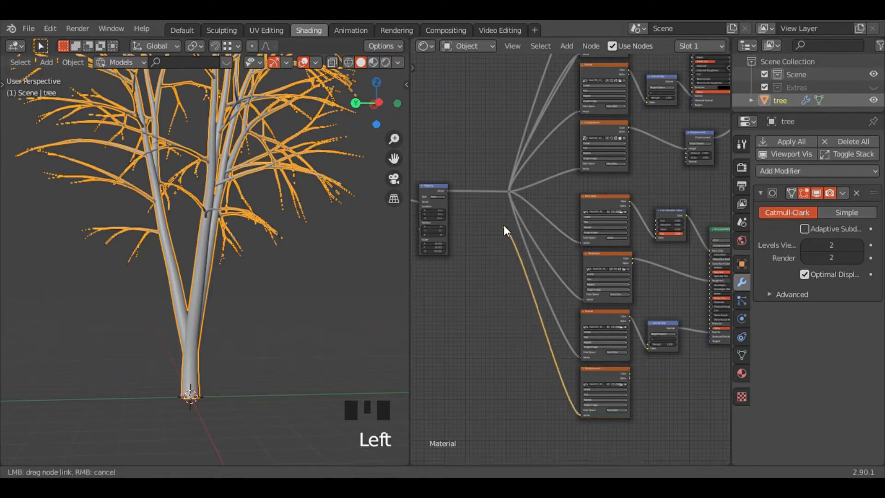
{"action": "left_click", "coordinate": [514, 199]}
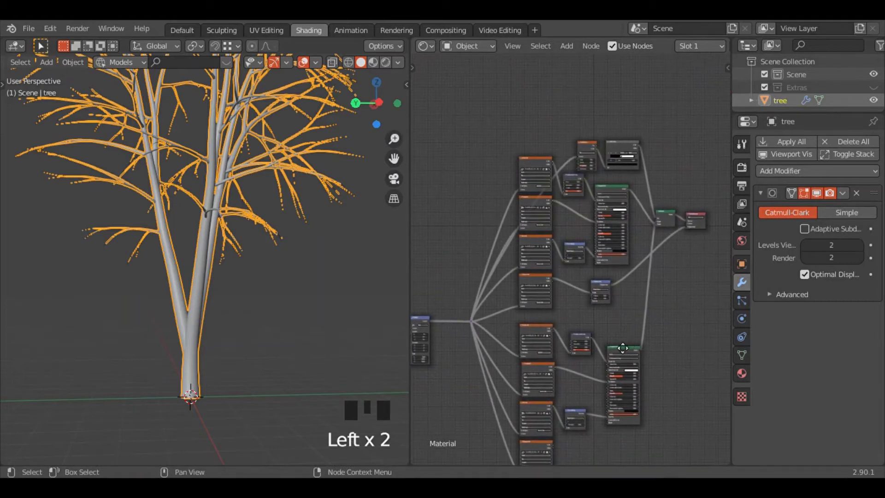
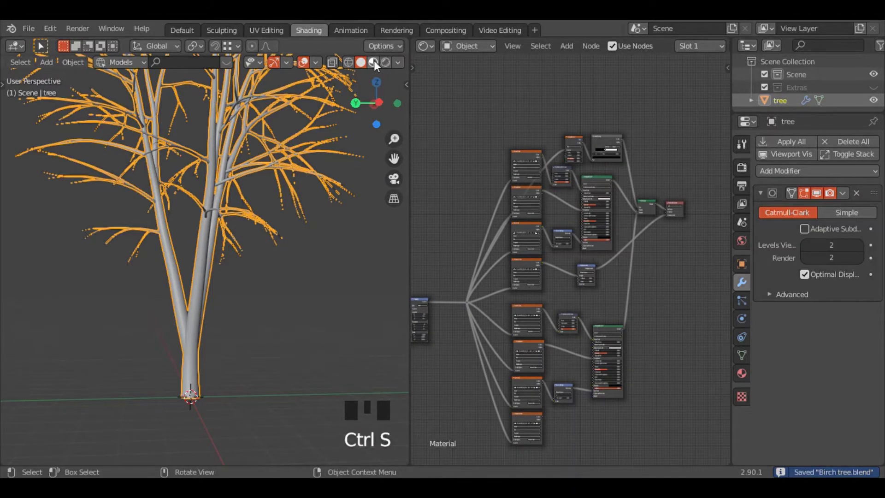
Zoom onto the trunk's black markings, check the ColorRamp node, then frame the whole node tree again
{"action": "left_click_drag", "start_coordinate": [378, 65], "coordinate": [363, 60]}
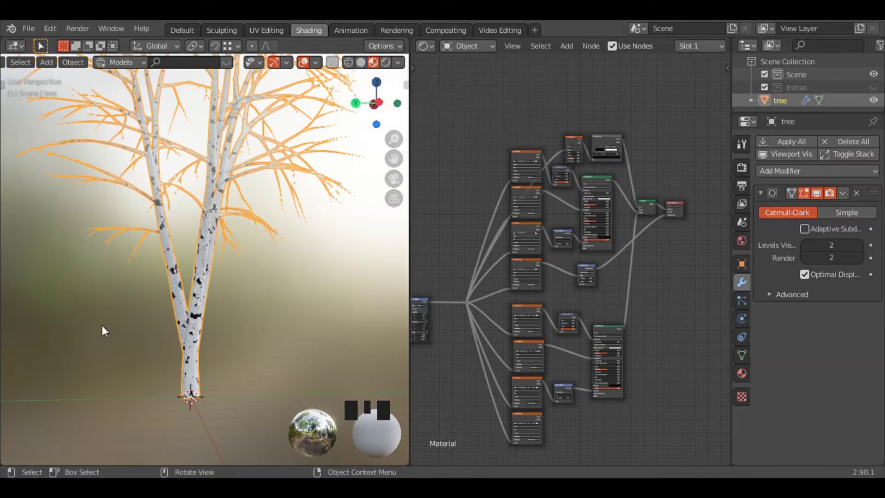
{"action": "left_click_drag", "start_coordinate": [272, 290], "coordinate": [275, 261]}
{"action": "scroll", "scroll_direction": "up", "scroll_amount": 3}
{"action": "left_click_drag", "start_coordinate": [254, 279], "coordinate": [608, 180]}
{"action": "left_click_drag", "start_coordinate": [609, 180], "coordinate": [595, 202]}
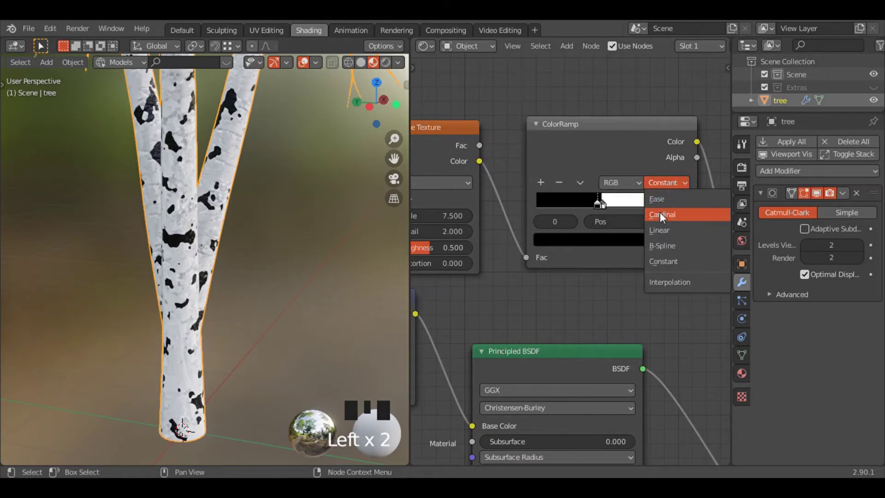
{"action": "left_click_drag", "start_coordinate": [674, 237], "coordinate": [511, 353]}
{"action": "key", "text": "ctrl+j"}
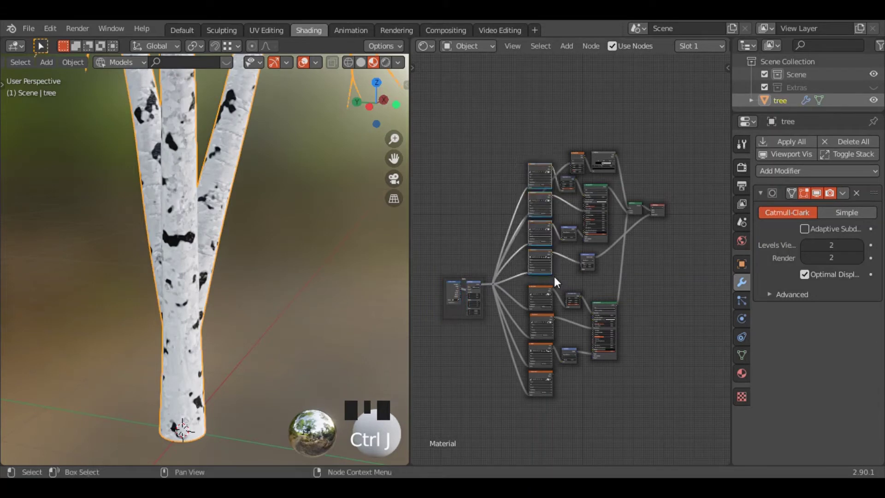
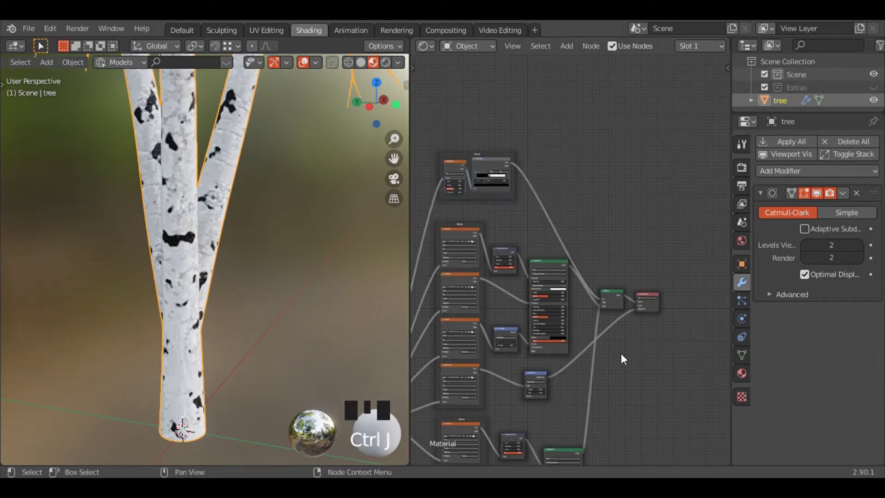
Box-select a group of bark texture nodes and join them into a frame with Ctrl+J
{"action": "left_click_drag", "start_coordinate": [550, 190], "coordinate": [543, 304]}
{"action": "key", "text": "ctrl+j"}
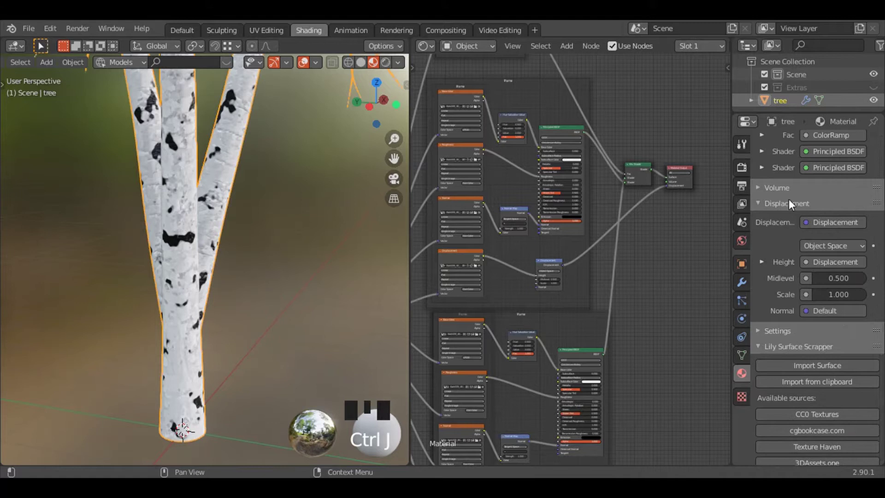
Set the bark material's Displacement to Displacement and Bump while viewing the trunk fork
{"action": "left_click_drag", "start_coordinate": [793, 226], "coordinate": [775, 359]}
{"action": "left_click_drag", "start_coordinate": [272, 213], "coordinate": [750, 347]}
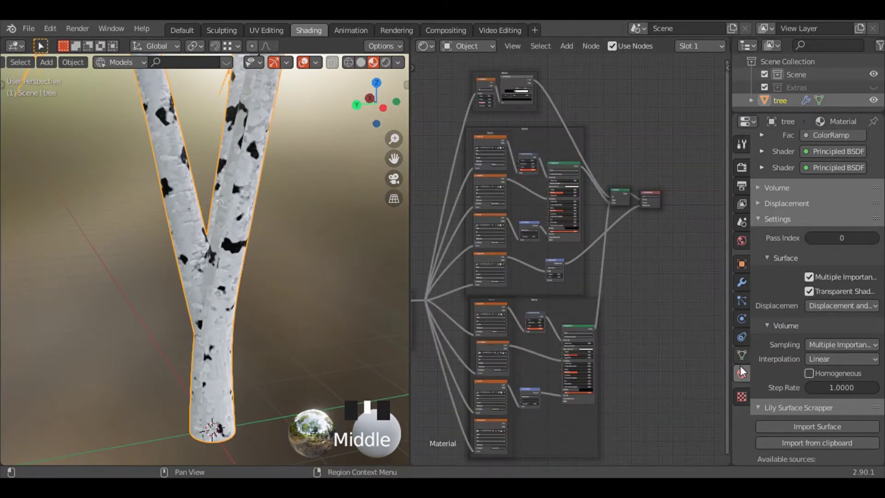
{"action": "scroll", "scroll_direction": "up", "scroll_amount": 3}
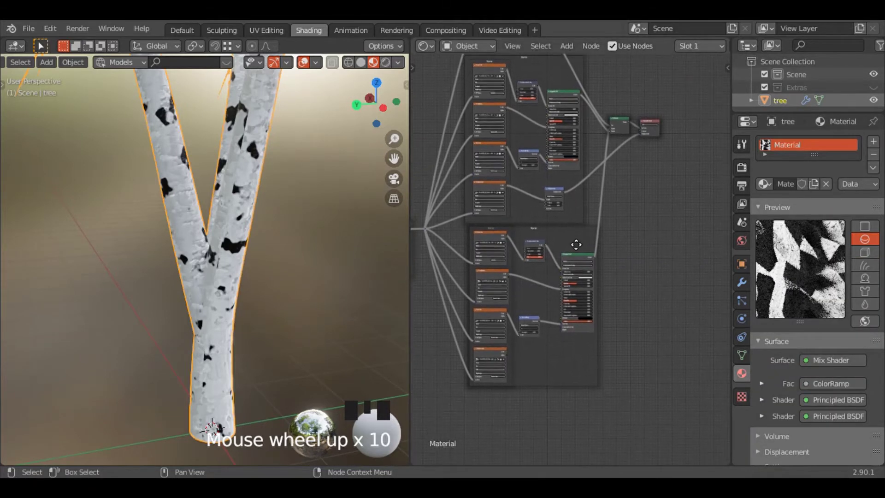
Set the Subdivision Surface modifier's Levels Viewport to 3 and show all subdivided edges on the trunk
{"action": "key", "text": "ctrl+w"}
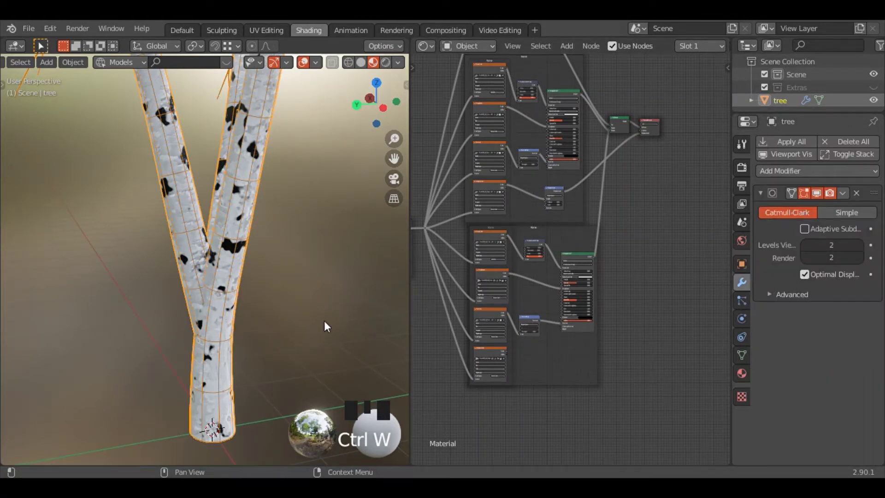
{"action": "left_click", "coordinate": [815, 282]}
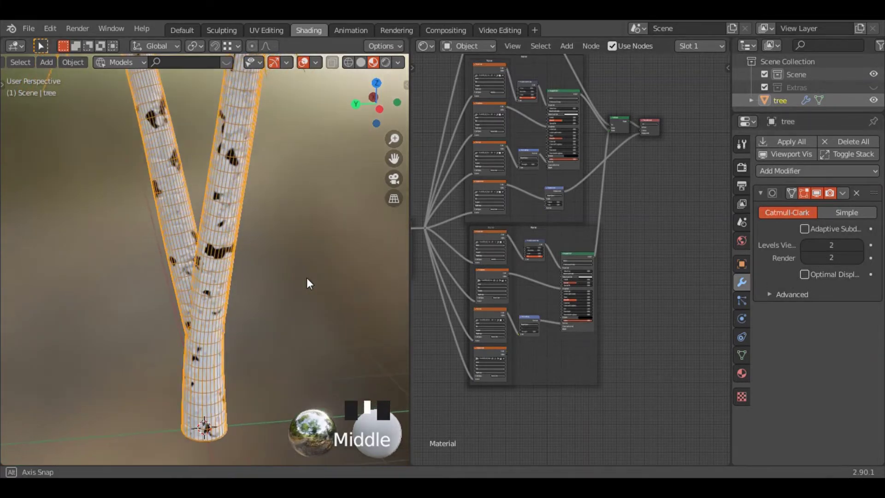
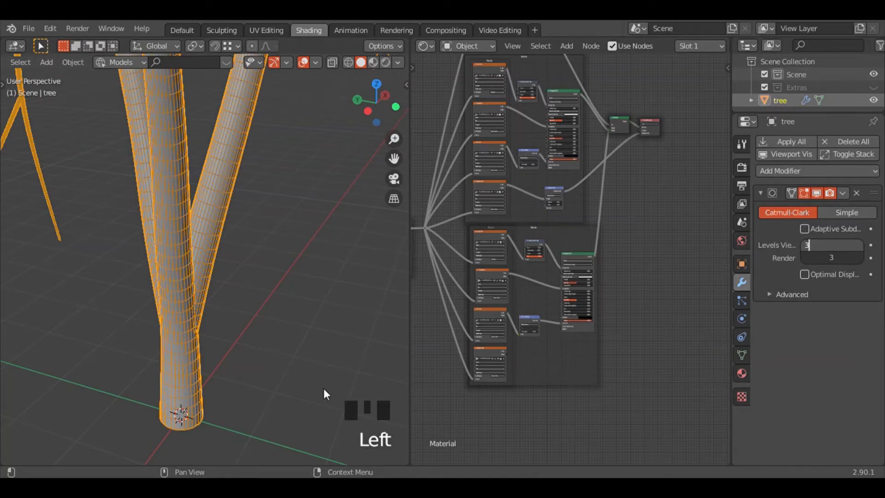
{"action": "left_click", "coordinate": [297, 388]}
{"action": "left_click_drag", "start_coordinate": [226, 262], "coordinate": [400, 274]}
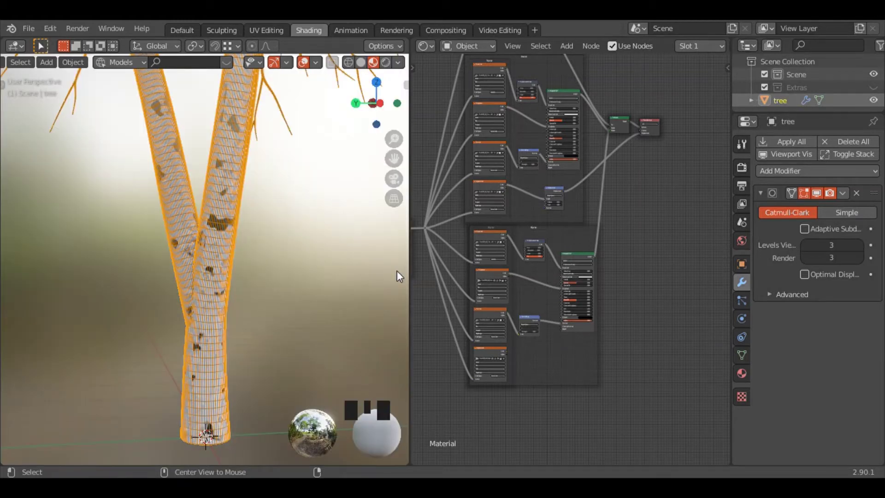
Switch the viewport to Material Preview shading to see the bark on the birch fork
{"action": "key", "text": "ctrl+alt+w"}
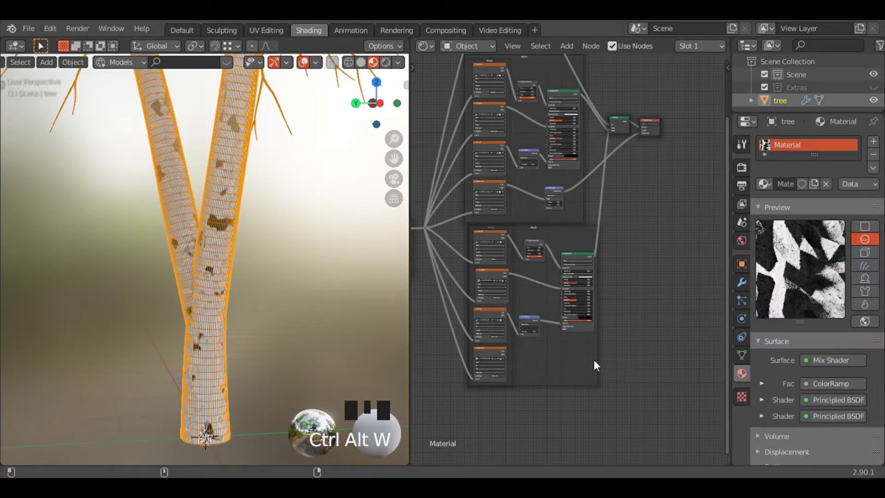
{"action": "scroll", "scroll_direction": "up", "scroll_amount": 3}
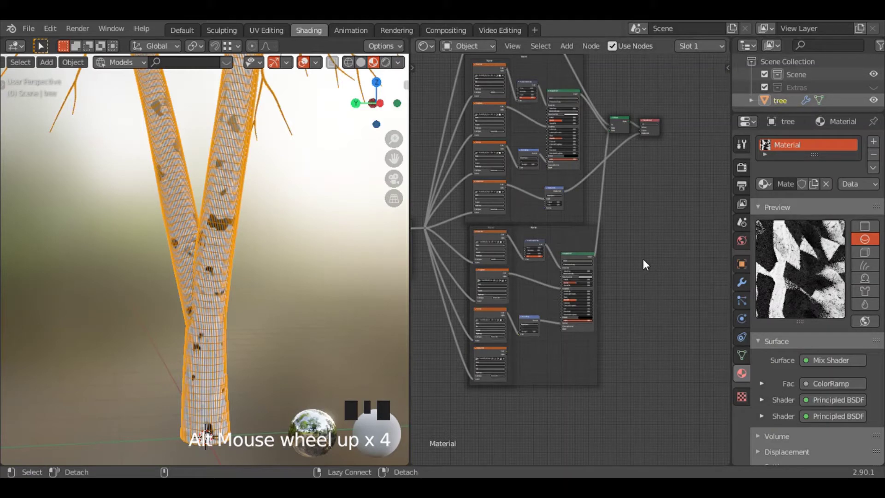
Select the lower framed group of bark nodes in the Shader Editor
{"action": "scroll", "scroll_direction": "up", "scroll_amount": 3}
{"action": "scroll", "scroll_direction": "up", "scroll_amount": 3}
{"action": "double_click", "coordinate": [569, 236]}
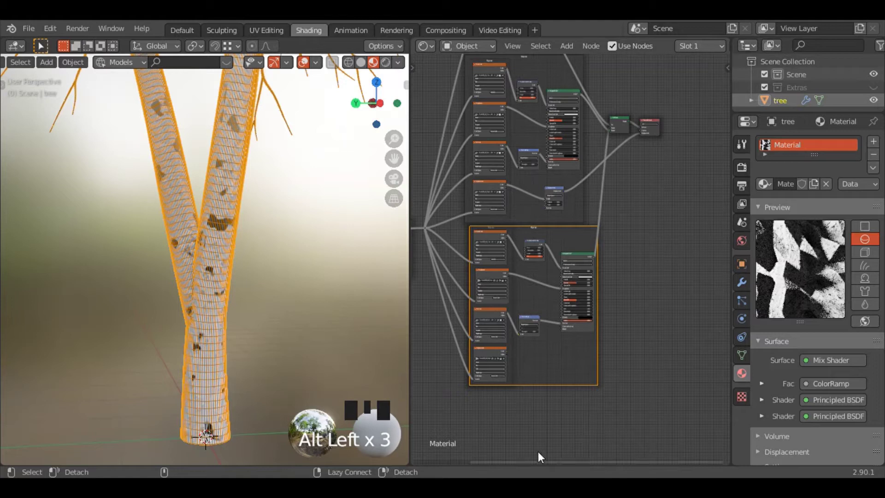
{"action": "scroll", "scroll_direction": "up", "scroll_amount": 3}
{"action": "scroll", "scroll_direction": "up", "scroll_amount": 3}
{"action": "scroll", "scroll_direction": "down", "scroll_amount": 3}
{"action": "scroll", "scroll_direction": "down", "scroll_amount": 3}
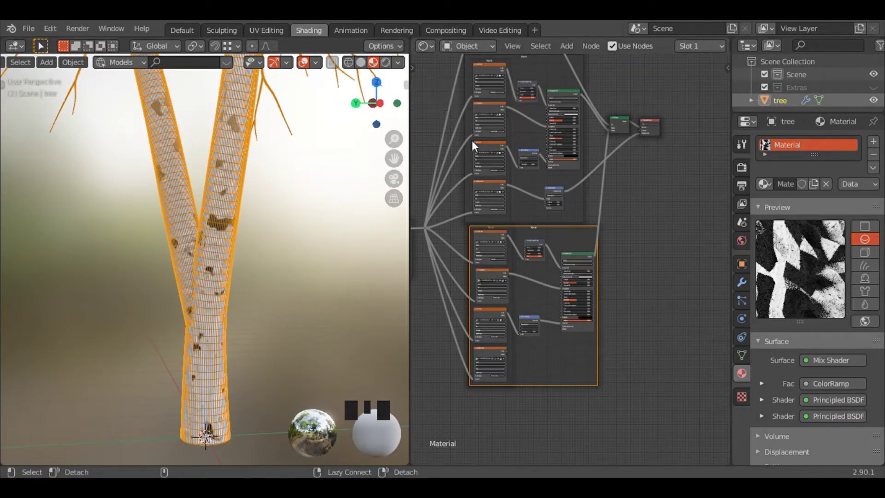
Switch the viewport back to Solid shading, showing the subdivided fork without bark patches
{"action": "scroll", "scroll_direction": "up", "scroll_amount": 3}
{"action": "scroll", "scroll_direction": "up", "scroll_amount": 3}
{"action": "left_click", "coordinate": [364, 66]}
{"action": "scroll", "scroll_direction": "up", "scroll_amount": 3}
{"action": "left_click_drag", "start_coordinate": [531, 217], "coordinate": [446, 266]}
{"action": "left_click_drag", "start_coordinate": [253, 295], "coordinate": [285, 297]}
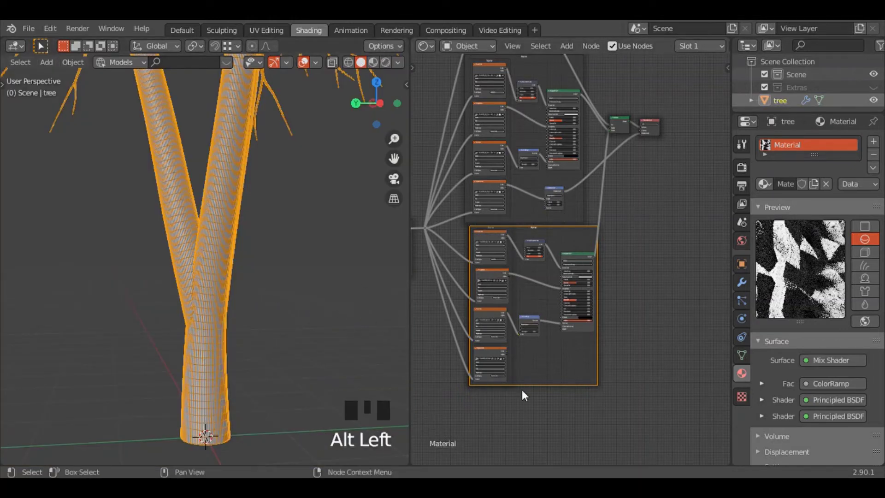
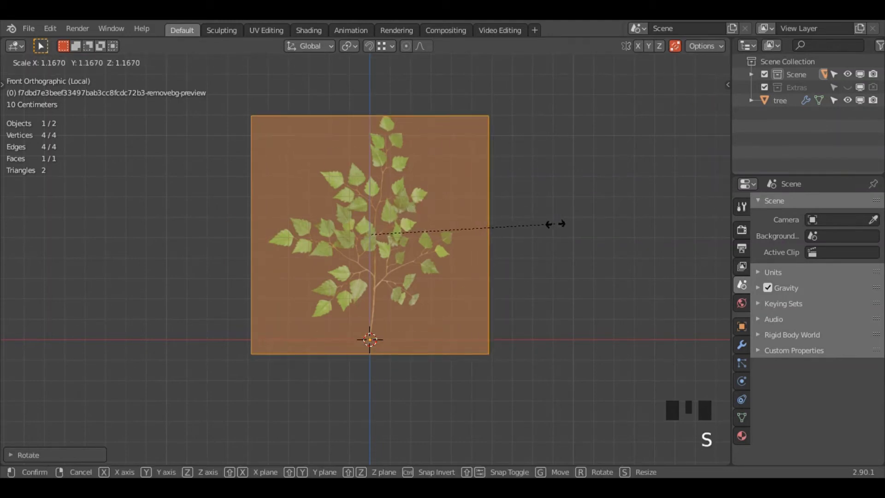
Scale and move the leaf-branch plane to fit the picture, then enter Edit Mode
{"action": "key", "text": "s"}
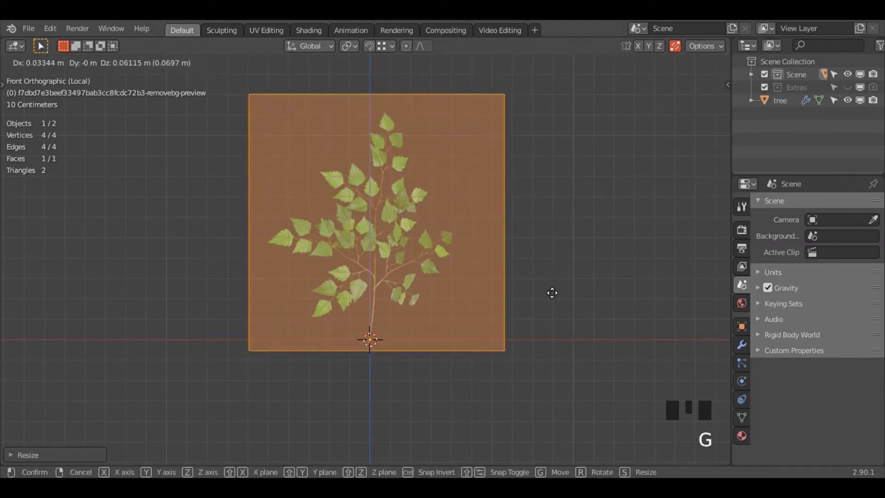
{"action": "key", "text": "g"}
{"action": "key", "text": "Tab"}
Add several horizontal loop cuts across the leaf-branch plane
{"action": "key", "text": "ctrl+a"}
{"action": "key", "text": "Tab"}
{"action": "key", "text": "ctrl+r"}
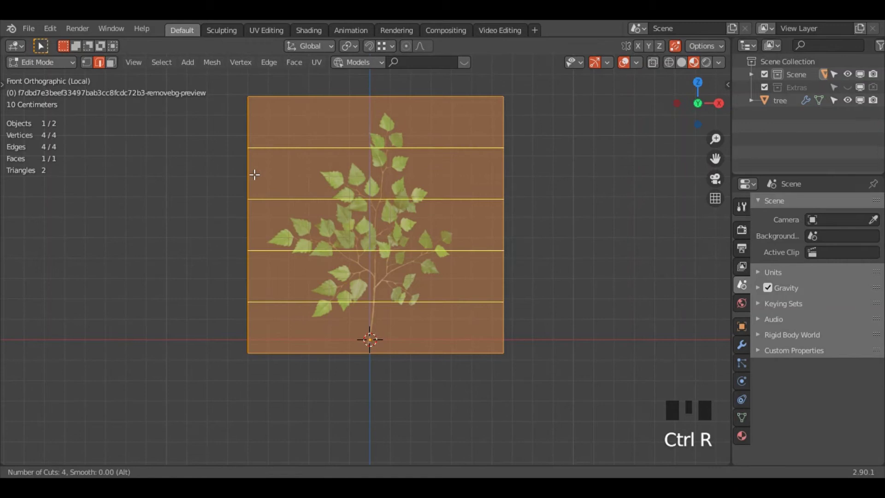
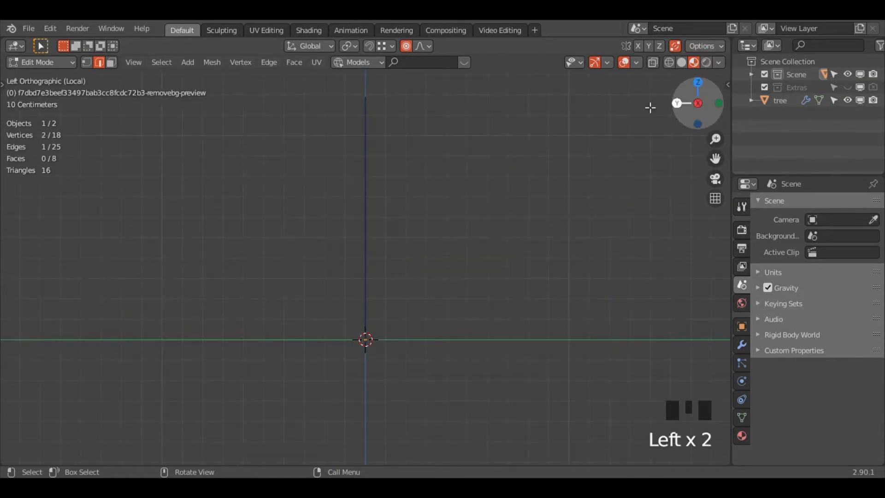
Pull the plane's top vertices backward with proportional editing to give it a gentle curve
{"action": "left_click", "coordinate": [398, 165]}
{"action": "key", "text": "g"}
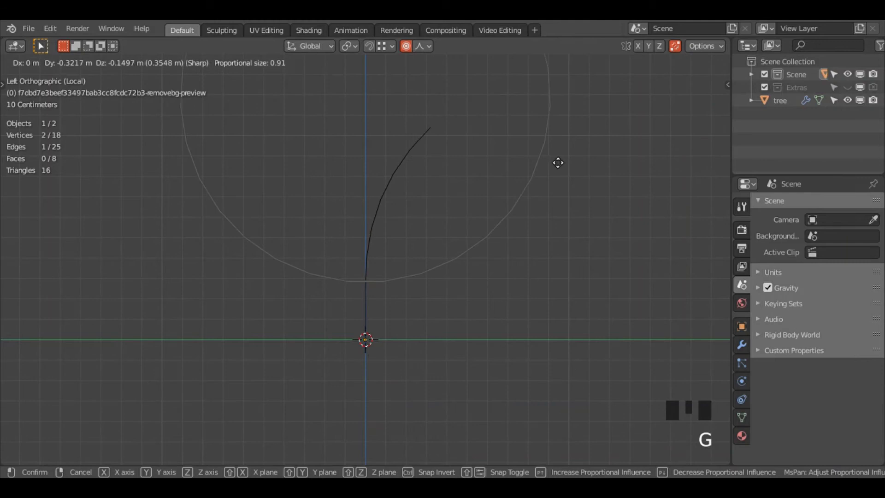
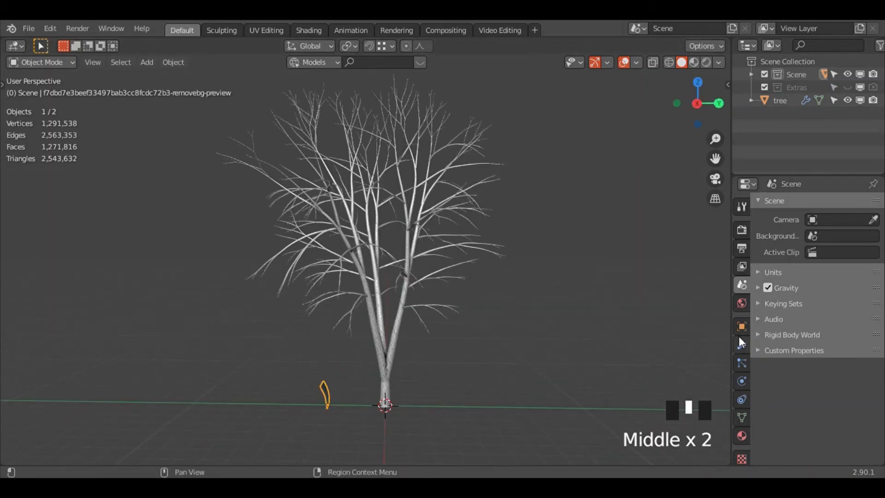
Hide the Subdivision modifier in viewport and give the tree a Hair particle system
{"action": "left_click_drag", "start_coordinate": [363, 212], "coordinate": [399, 216]}
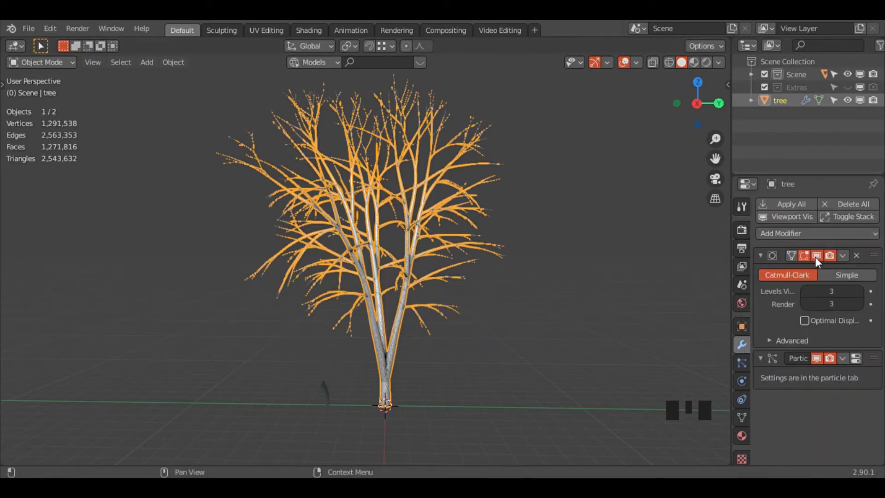
{"action": "left_click", "coordinate": [819, 261]}
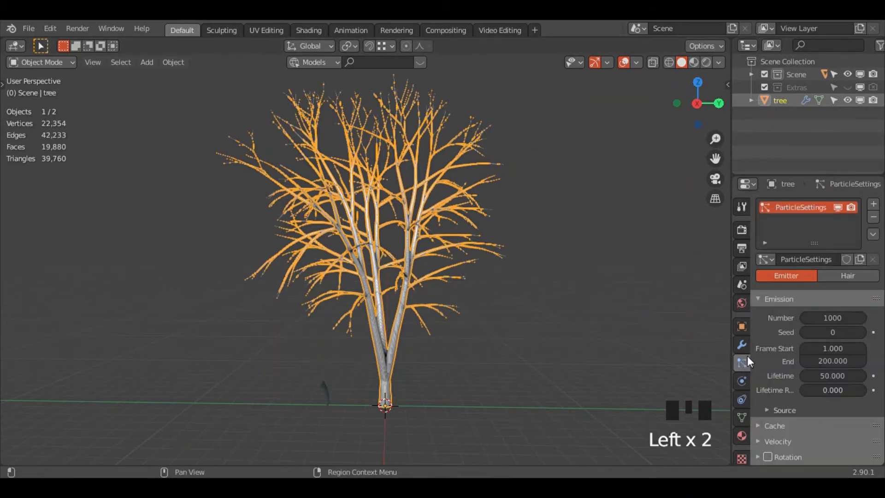
{"action": "scroll", "scroll_direction": "up", "scroll_amount": 3}
{"action": "scroll", "scroll_direction": "down", "scroll_amount": 3}
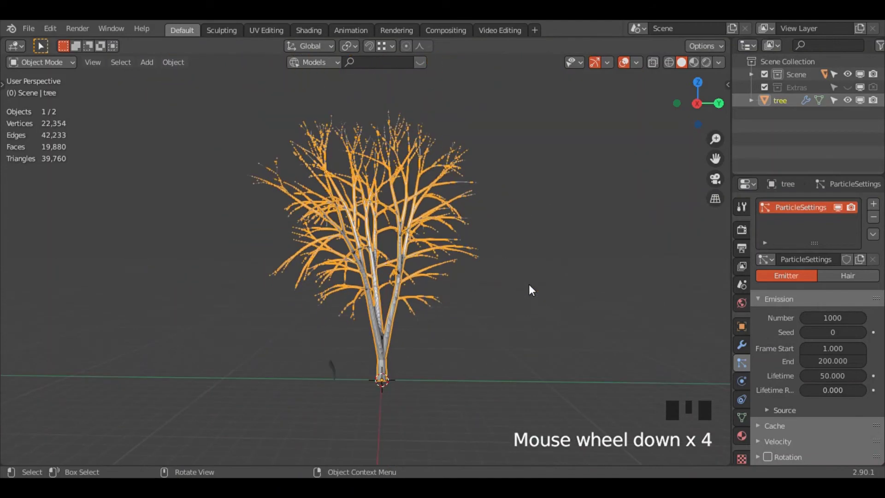
{"action": "scroll", "scroll_direction": "up", "scroll_amount": 3}
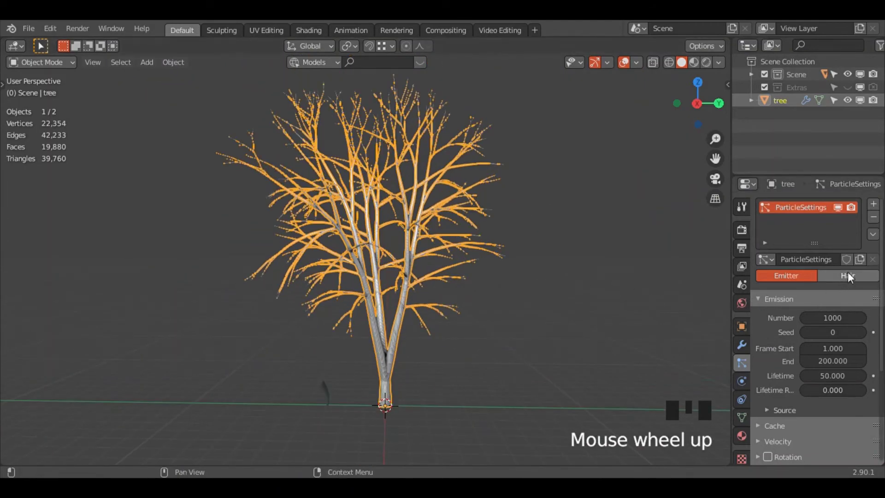
{"action": "left_click", "coordinate": [852, 277]}
Add a new vertex group to the tree in Object Data properties
{"action": "left_click_drag", "start_coordinate": [538, 317], "coordinate": [875, 247]}
{"action": "left_click", "coordinate": [875, 247]}
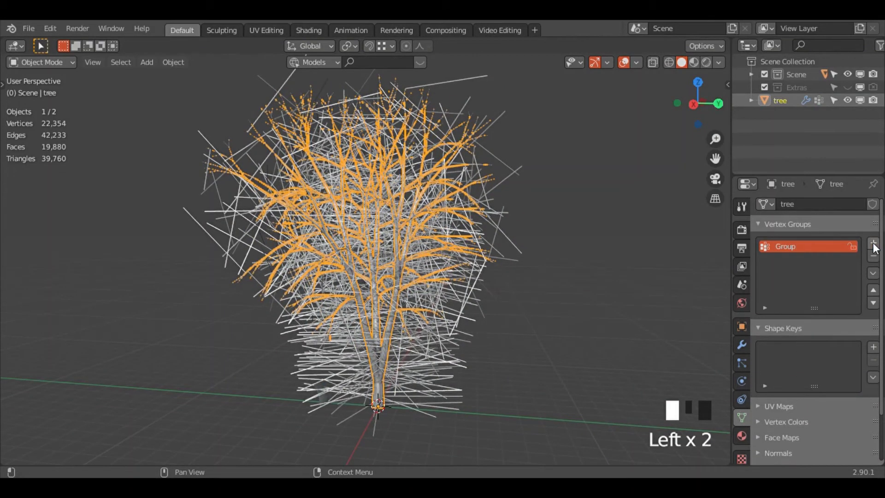
In Edit Mode with X-ray on, circle-select the upper branches (not the trunk) from side views
{"action": "key", "text": "Tab"}
{"action": "key", "text": "a"}
{"action": "key", "text": "a"}
{"action": "key", "text": "alt+z"}
{"action": "key", "text": "c"}
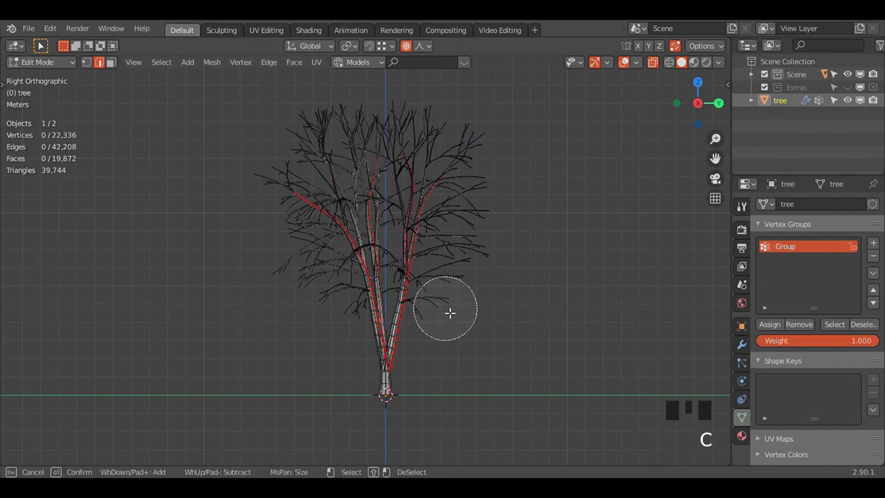
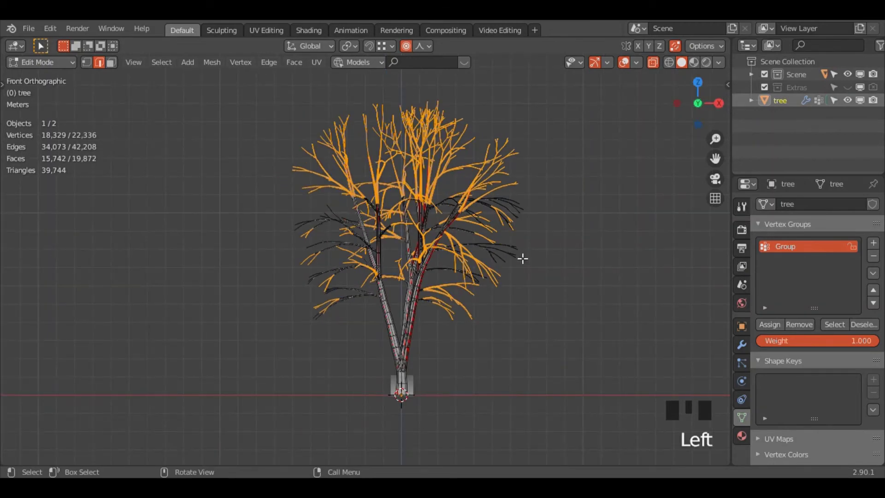
{"action": "key", "text": "c"}
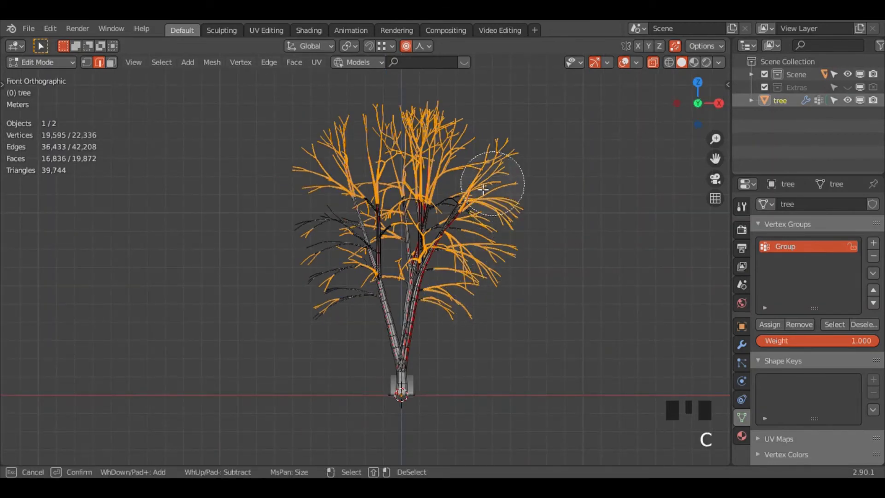
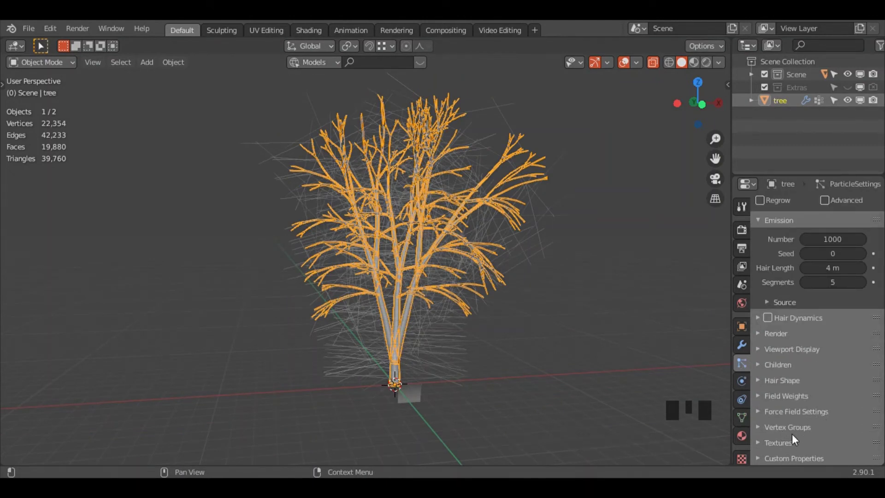
Render the hair particles as Object and pick the leaf-branch plane as the instance
{"action": "left_click", "coordinate": [797, 431]}
{"action": "scroll", "scroll_direction": "down", "scroll_amount": 3}
{"action": "left_click_drag", "start_coordinate": [822, 350], "coordinate": [393, 294]}
{"action": "left_click_drag", "start_coordinate": [393, 294], "coordinate": [767, 328]}
{"action": "left_click_drag", "start_coordinate": [767, 328], "coordinate": [868, 382]}
{"action": "scroll", "scroll_direction": "down", "scroll_amount": 3}
{"action": "left_click", "coordinate": [859, 348]}
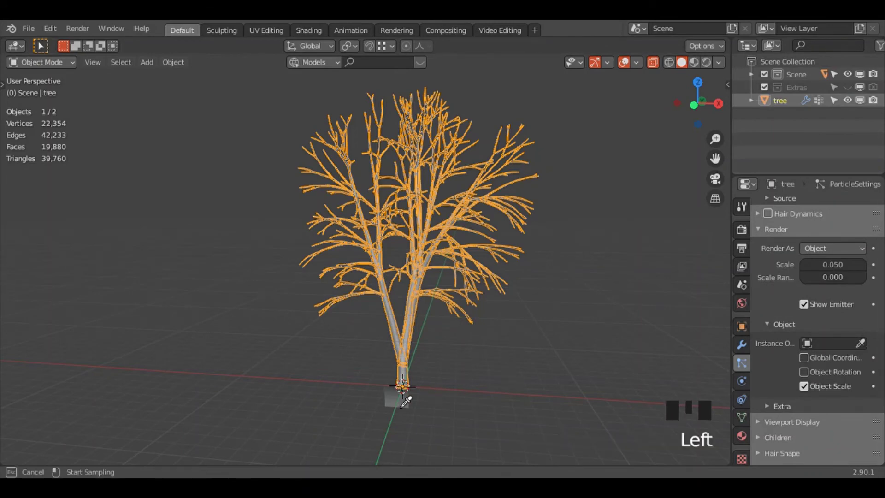
{"action": "left_click_drag", "start_coordinate": [474, 348], "coordinate": [465, 346]}
Inspect the leaf-branch instances covering the branches and begin adjusting the Emission Number
{"action": "scroll", "scroll_direction": "up", "scroll_amount": 3}
{"action": "key", "text": "alt+z"}
{"action": "scroll", "scroll_direction": "down", "scroll_amount": 3}
{"action": "middle_click", "coordinate": [519, 325]}
{"action": "scroll", "scroll_direction": "up", "scroll_amount": 3}
{"action": "left_click_drag", "start_coordinate": [409, 436], "coordinate": [430, 414]}
{"action": "left_click_drag", "start_coordinate": [432, 378], "coordinate": [416, 327]}
{"action": "scroll", "scroll_direction": "up", "scroll_amount": 3}
{"action": "scroll", "scroll_direction": "down", "scroll_amount": 3}
{"action": "left_click_drag", "start_coordinate": [428, 273], "coordinate": [455, 293]}
{"action": "scroll", "scroll_direction": "down", "scroll_amount": 3}
{"action": "left_click", "coordinate": [491, 184]}
{"action": "left_click_drag", "start_coordinate": [485, 217], "coordinate": [479, 239]}
{"action": "left_click", "coordinate": [479, 240]}
{"action": "scroll", "scroll_direction": "up", "scroll_amount": 3}
{"action": "scroll", "scroll_direction": "up", "scroll_amount": 3}
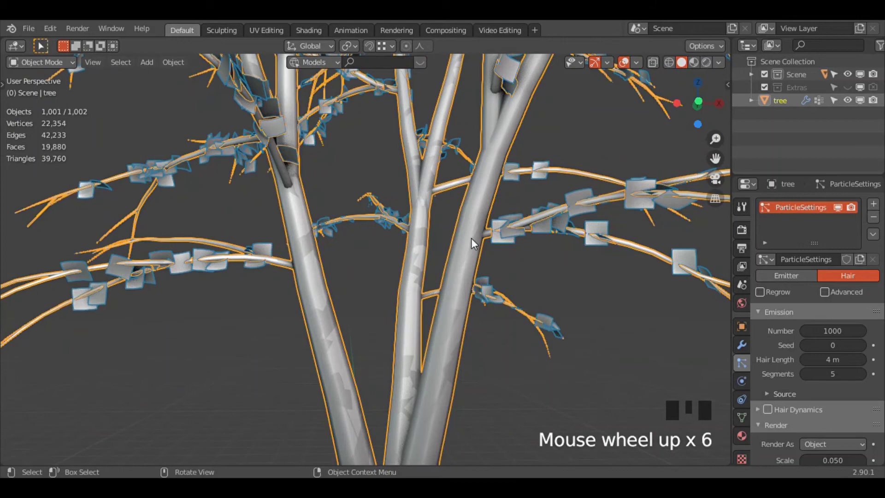
Orbit and zoom out, leaving local view, to see the whole tree with its leaf branches
{"action": "left_click_drag", "start_coordinate": [436, 259], "coordinate": [395, 269]}
{"action": "scroll", "scroll_direction": "down", "scroll_amount": 3}
{"action": "scroll", "scroll_direction": "down", "scroll_amount": 3}
{"action": "scroll", "scroll_direction": "down", "scroll_amount": 3}
{"action": "scroll", "scroll_direction": "down", "scroll_amount": 3}
{"action": "left_click_drag", "start_coordinate": [587, 271], "coordinate": [582, 314]}
{"action": "scroll", "scroll_direction": "up", "scroll_amount": 3}
{"action": "key", "text": "KP_Divide"}
{"action": "middle_click", "coordinate": [546, 309]}
{"action": "scroll", "scroll_direction": "up", "scroll_amount": 3}
Set the hair particle Number to 5000 and enlarge the instanced leaf branches' Render scale
{"action": "left_click", "coordinate": [626, 69]}
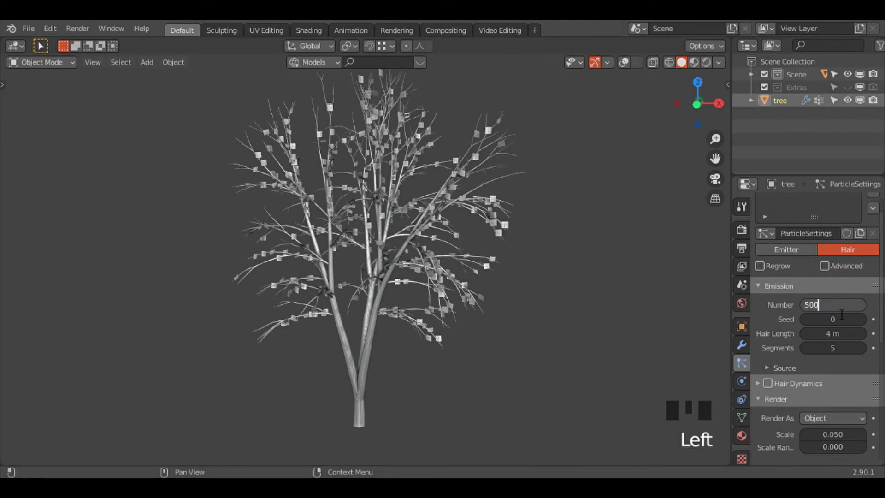
{"action": "key", "text": "0"}
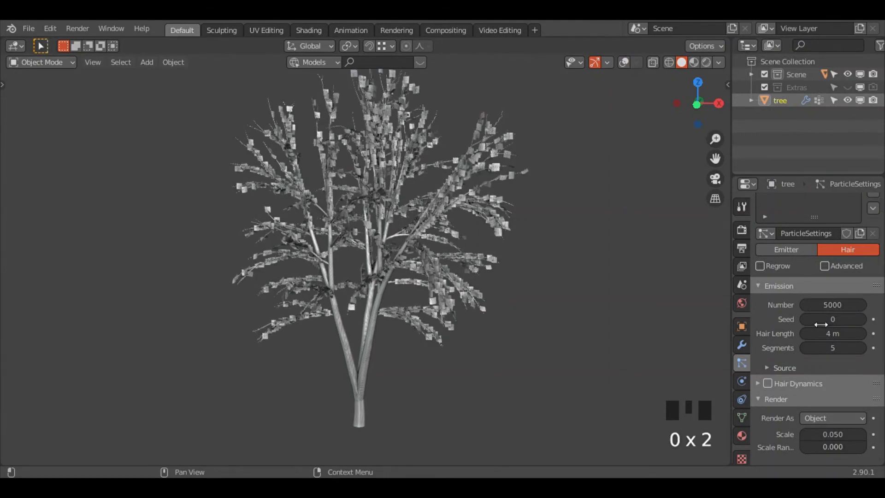
{"action": "scroll", "scroll_direction": "down", "scroll_amount": 3}
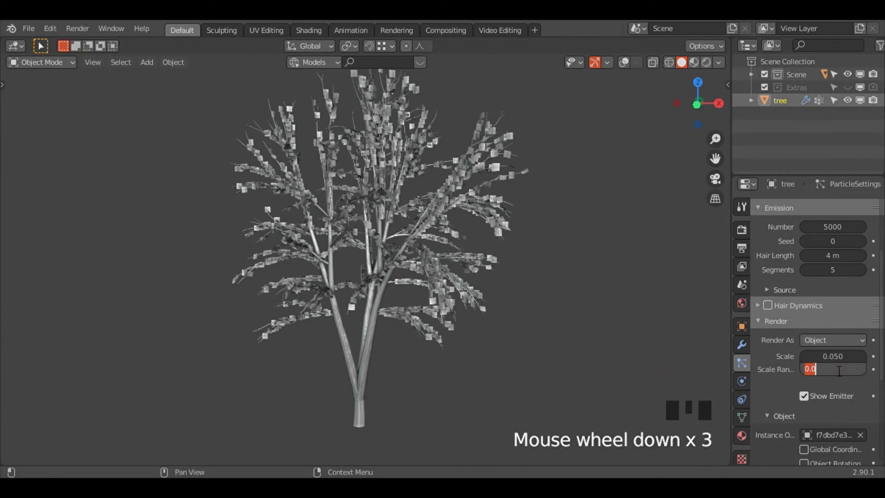
{"action": "left_click", "coordinate": [835, 369]}
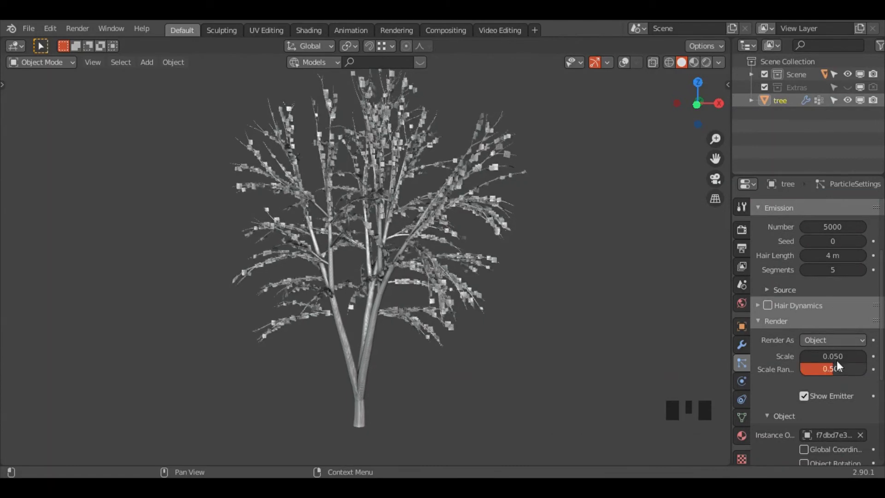
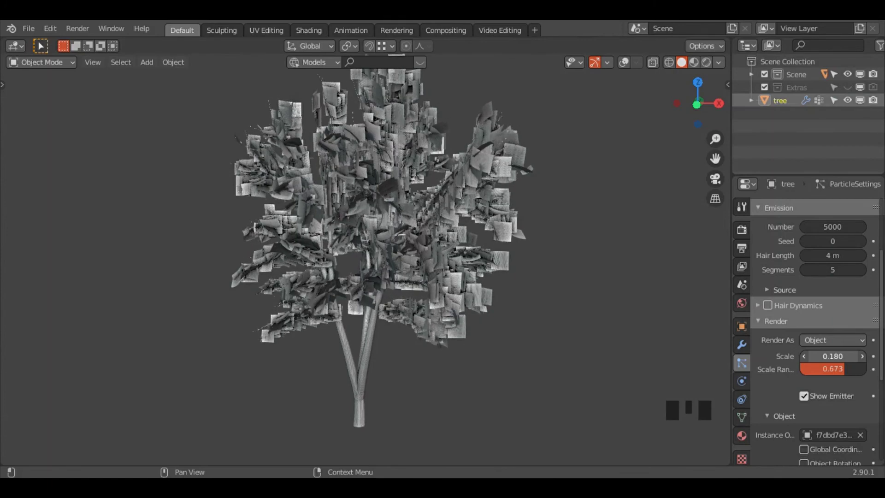
Reduce the hair particle scale so the leaf branches sit at a natural size on the crown
{"action": "scroll", "scroll_direction": "up", "scroll_amount": 3}
{"action": "left_click", "coordinate": [827, 292]}
{"action": "scroll", "scroll_direction": "down", "scroll_amount": 3}
{"action": "left_click", "coordinate": [770, 365]}
{"action": "left_click_drag", "start_coordinate": [793, 364], "coordinate": [864, 385]}
{"action": "scroll", "scroll_direction": "down", "scroll_amount": 3}
{"action": "scroll", "scroll_direction": "down", "scroll_amount": 3}
{"action": "left_click", "coordinate": [821, 260]}
{"action": "left_click_drag", "start_coordinate": [443, 313], "coordinate": [625, 71]}
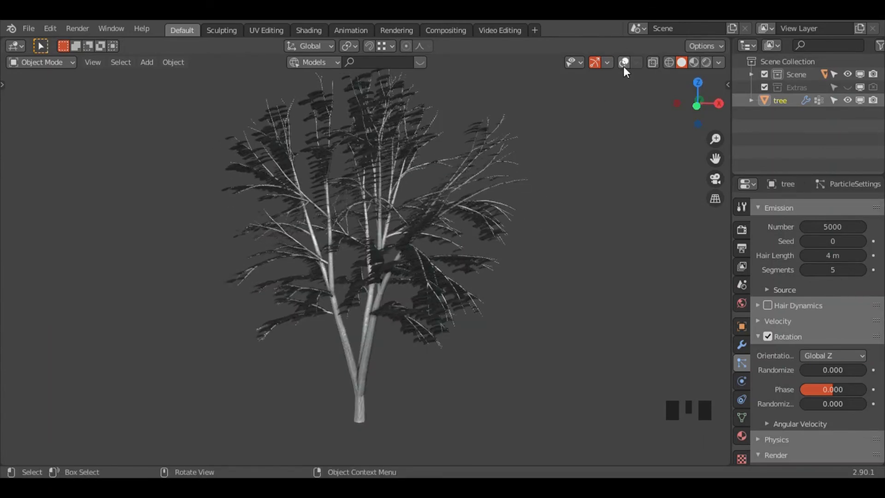
{"action": "left_click", "coordinate": [626, 70]}
Show the viewport overlays again and frame the tree in the view
{"action": "left_click", "coordinate": [387, 406]}
{"action": "scroll", "scroll_direction": "down", "scroll_amount": 3}
{"action": "key", "text": "KP_Divide"}
{"action": "scroll", "scroll_direction": "down", "scroll_amount": 3}
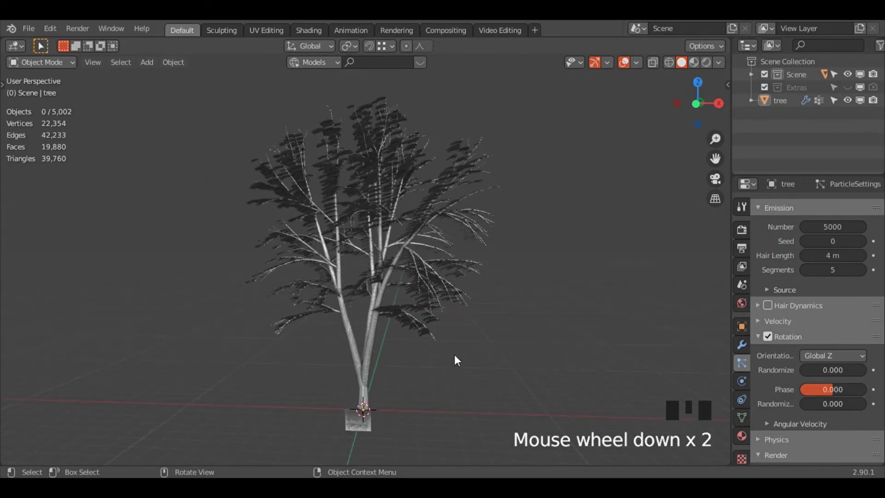
{"action": "left_click", "coordinate": [428, 425]}
{"action": "scroll", "scroll_direction": "down", "scroll_amount": 3}
{"action": "left_click_drag", "start_coordinate": [447, 410], "coordinate": [443, 246]}
{"action": "left_click", "coordinate": [443, 247]}
{"action": "scroll", "scroll_direction": "down", "scroll_amount": 3}
Select the leaf-branch object and apply its object transforms with Ctrl+A
{"action": "left_click_drag", "start_coordinate": [818, 382], "coordinate": [441, 365]}
{"action": "left_click_drag", "start_coordinate": [466, 329], "coordinate": [480, 319]}
{"action": "scroll", "scroll_direction": "up", "scroll_amount": 3}
{"action": "left_click_drag", "start_coordinate": [377, 339], "coordinate": [392, 404]}
{"action": "left_click", "coordinate": [518, 226]}
{"action": "key", "text": "ctrl+a"}
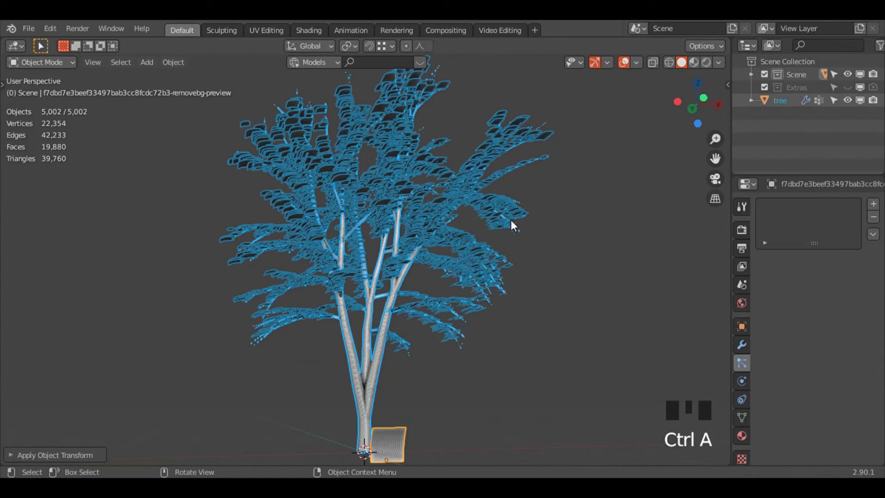
Select the tree again and return to its hair particle settings
{"action": "left_click_drag", "start_coordinate": [398, 440], "coordinate": [442, 404]}
{"action": "left_click", "coordinate": [384, 332]}
{"action": "left_click", "coordinate": [448, 401]}
{"action": "key", "text": "ctrl+shift+d"}
{"action": "left_click", "coordinate": [382, 353]}
{"action": "key", "text": "ctrl+shift+d"}
{"action": "left_click", "coordinate": [429, 250]}
{"action": "middle_click", "coordinate": [417, 261]}
{"action": "scroll", "scroll_direction": "down", "scroll_amount": 3}
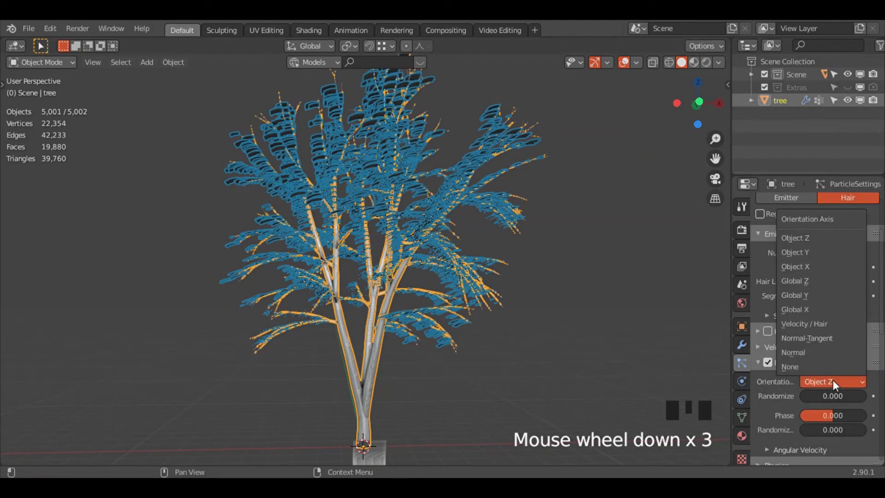
Enable particle Rotation with Orientation Axis set to Object Y, then check the crown from above
{"action": "left_click_drag", "start_coordinate": [808, 257], "coordinate": [497, 306]}
{"action": "left_click_drag", "start_coordinate": [497, 305], "coordinate": [523, 324]}
{"action": "scroll", "scroll_direction": "up", "scroll_amount": 3}
{"action": "left_click_drag", "start_coordinate": [476, 308], "coordinate": [437, 304]}
{"action": "scroll", "scroll_direction": "down", "scroll_amount": 3}
{"action": "left_click", "coordinate": [516, 308]}
{"action": "left_click_drag", "start_coordinate": [497, 334], "coordinate": [826, 419]}
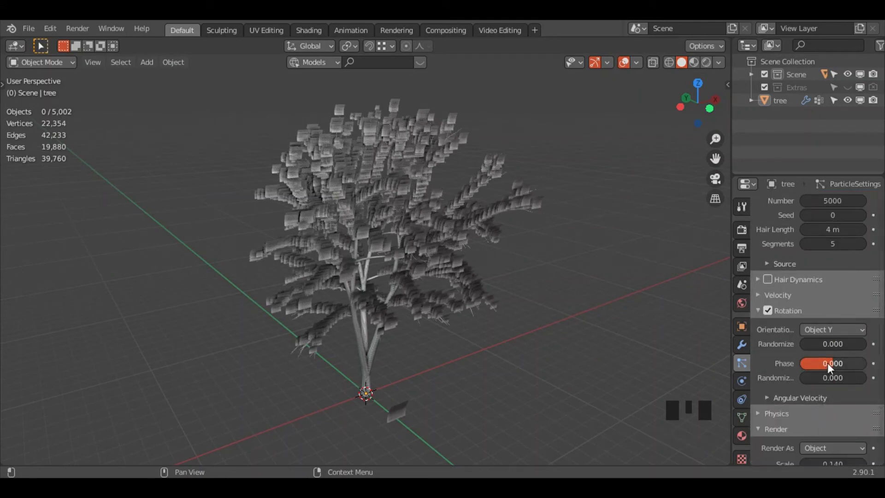
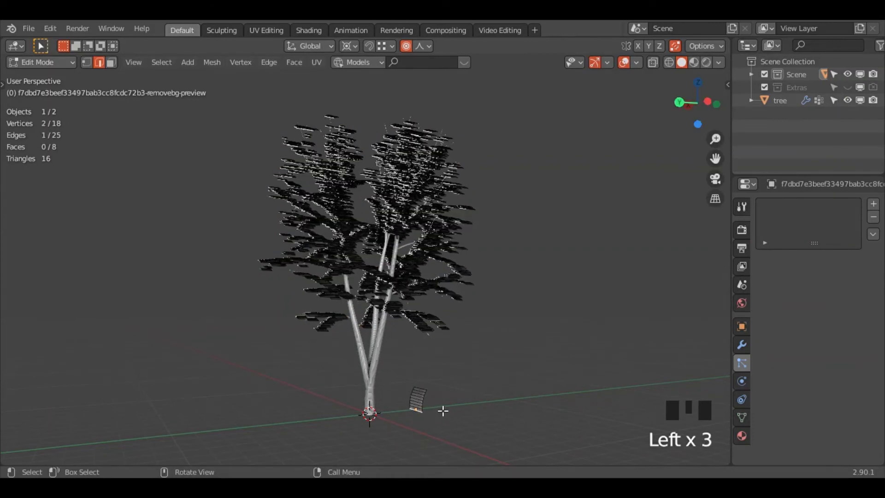
Select all of the leaf-branch geometry in edit mode
{"action": "key", "text": "shift+s"}
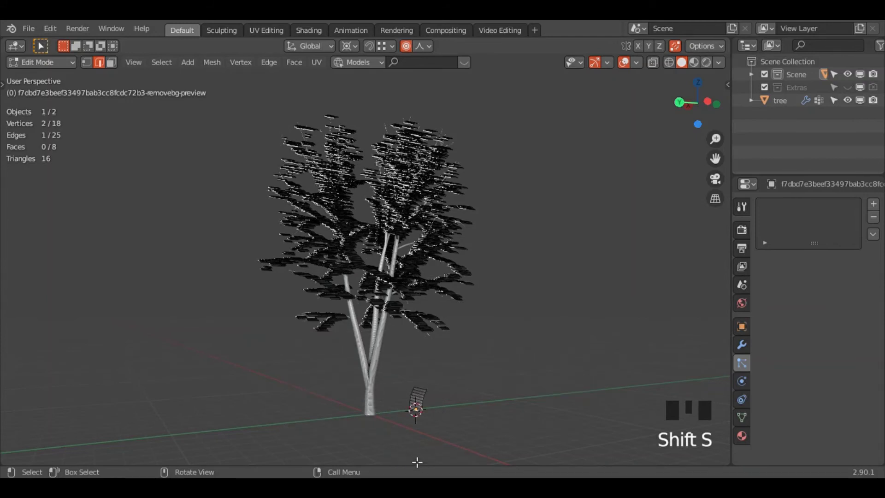
{"action": "key", "text": "a"}
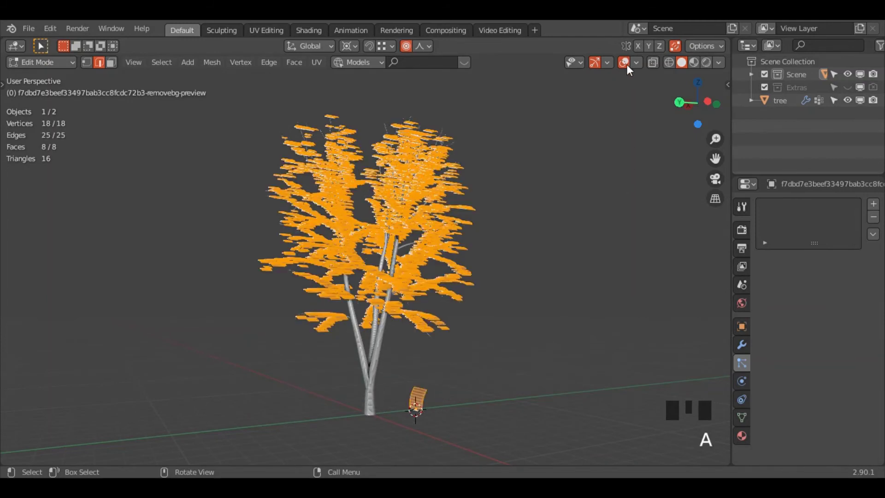
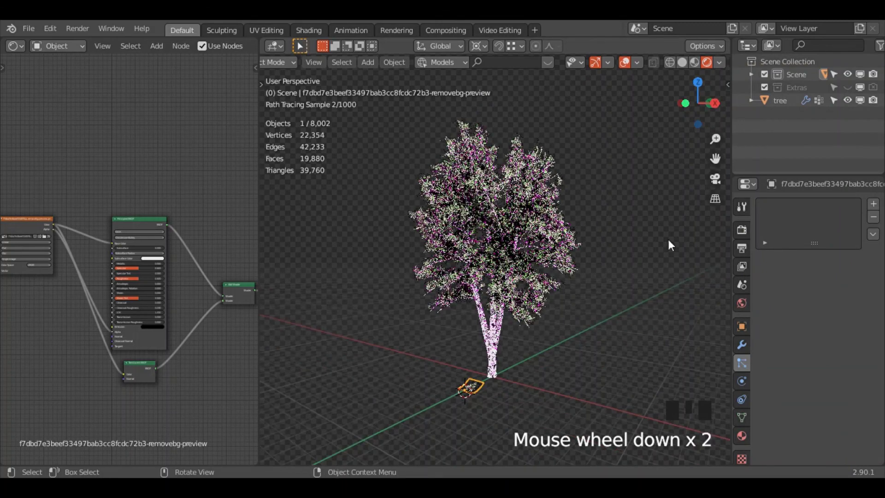
Load the cannon_8k.exr environment texture into the World background and arrange the leaf material nodes
{"action": "left_click", "coordinate": [751, 302]}
{"action": "left_click_drag", "start_coordinate": [863, 303], "coordinate": [368, 179]}
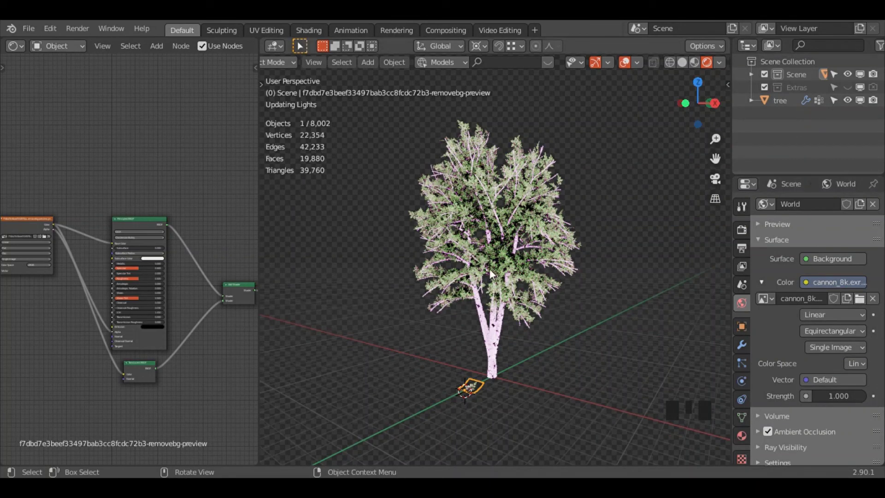
{"action": "left_click_drag", "start_coordinate": [533, 322], "coordinate": [395, 218]}
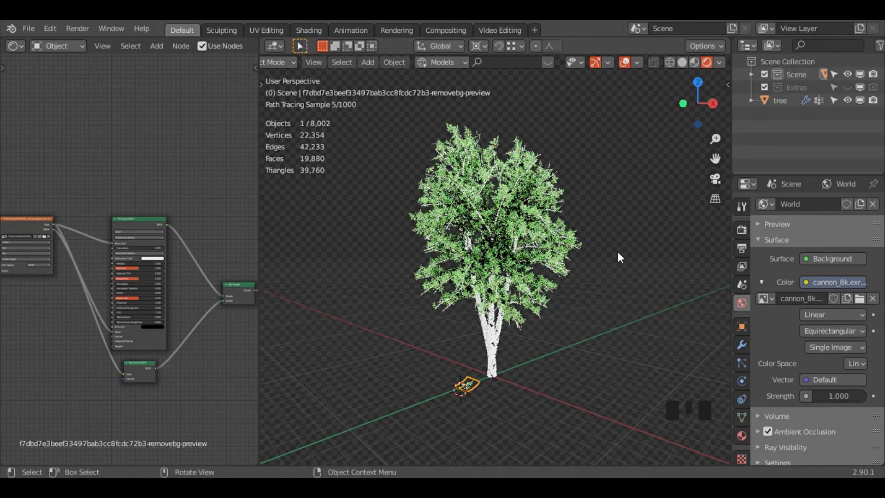
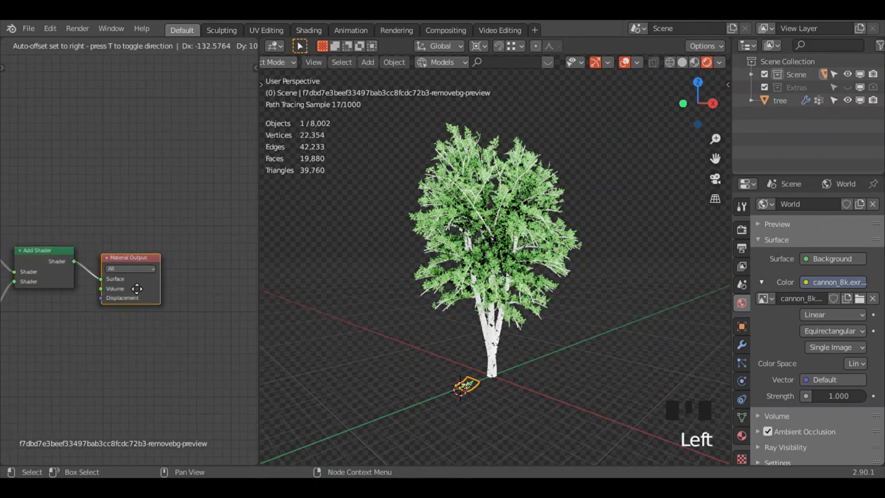
{"action": "left_click_drag", "start_coordinate": [513, 335], "coordinate": [750, 236]}
{"action": "left_click", "coordinate": [750, 236]}
{"action": "scroll", "scroll_direction": "down", "scroll_amount": 3}
Combine the principled and translucent shaders in the leaf material and wire them to the output
{"action": "left_click_drag", "start_coordinate": [835, 396], "coordinate": [544, 344]}
{"action": "left_click_drag", "start_coordinate": [606, 231], "coordinate": [758, 324]}
{"action": "left_click_drag", "start_coordinate": [759, 323], "coordinate": [804, 313]}
{"action": "scroll", "scroll_direction": "up", "scroll_amount": 3}
{"action": "left_click", "coordinate": [791, 390]}
{"action": "scroll", "scroll_direction": "up", "scroll_amount": 3}
{"action": "left_click", "coordinate": [784, 422]}
{"action": "left_click_drag", "start_coordinate": [465, 337], "coordinate": [508, 191]}
Add a ground plane beneath the tree and scale it up
{"action": "key", "text": "shift+a"}
{"action": "key", "text": "s"}
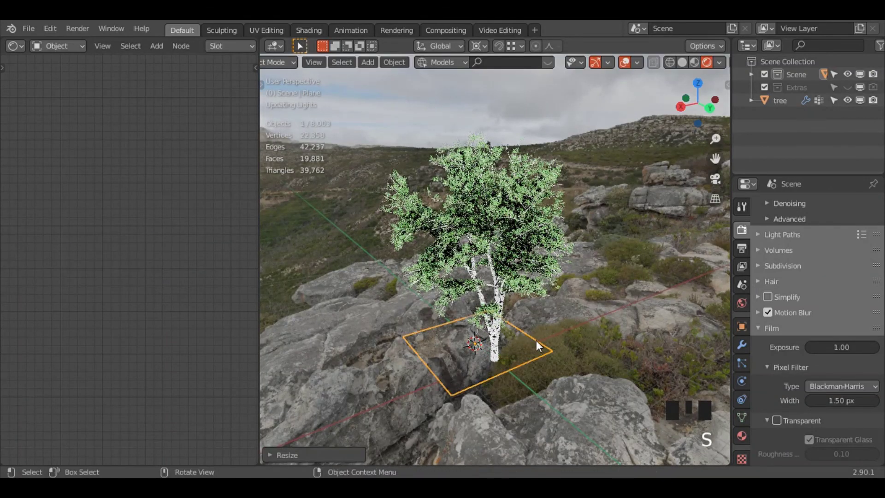
{"action": "key", "text": "alt+g"}
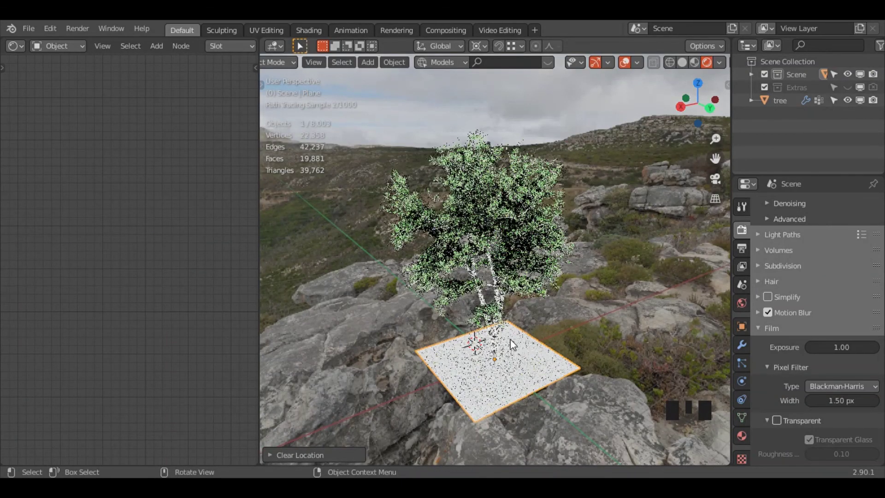
{"action": "key", "text": "s"}
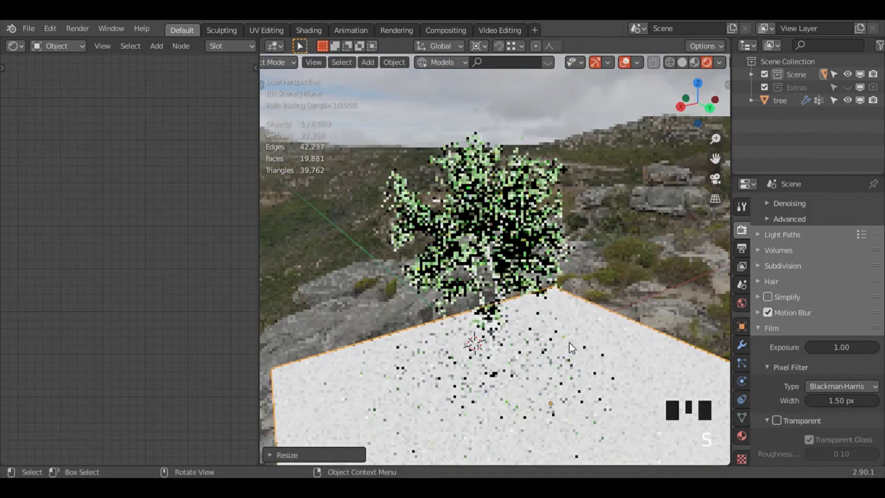
View the scene through the camera with a render border around the tree
{"action": "key", "text": "alt+g"}
{"action": "left_click_drag", "start_coordinate": [553, 343], "coordinate": [452, 147]}
{"action": "key", "text": "ctrl+b"}
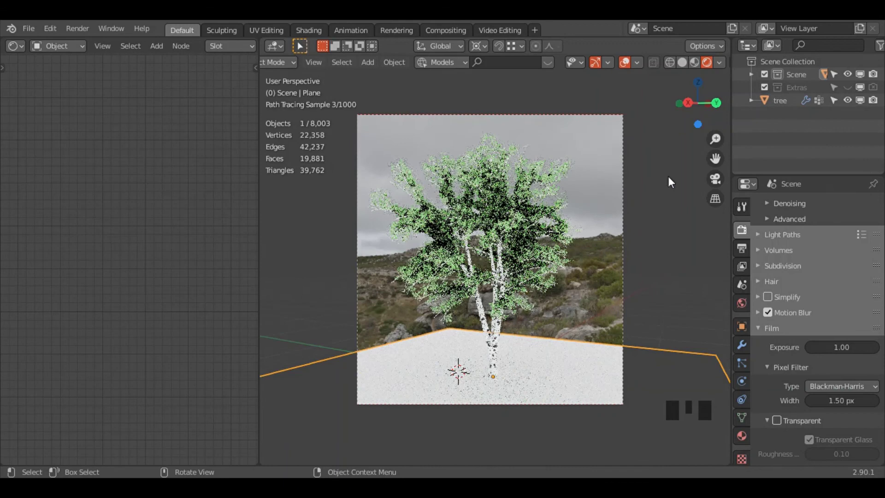